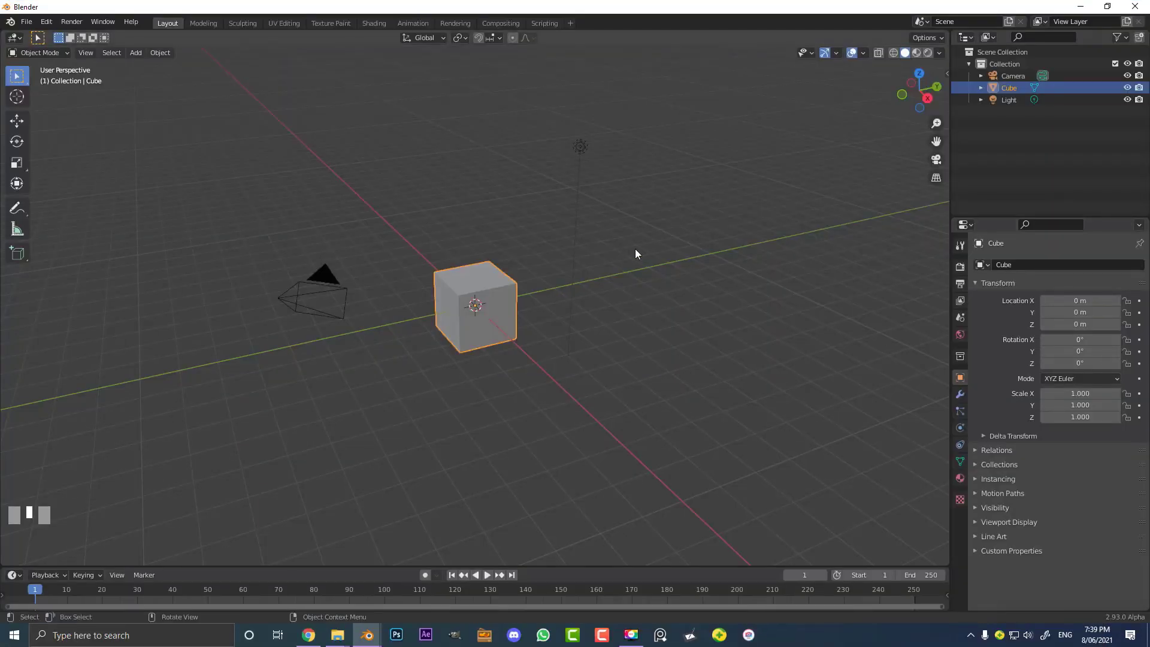
Select the default cube and, viewed from above, stretch it along X to about 2.45 times its width.
{"action": "left_click_drag", "start_coordinate": [582, 283], "coordinate": [498, 274]}
{"action": "scroll", "scroll_direction": "up", "scroll_amount": 3}
{"action": "left_click", "coordinate": [498, 275]}
{"action": "scroll", "scroll_direction": "down", "scroll_amount": 3}
{"action": "left_click_drag", "start_coordinate": [485, 283], "coordinate": [795, 426]}
{"action": "key", "text": "KP_7"}
{"action": "scroll", "scroll_direction": "up", "scroll_amount": 3}
{"action": "key", "text": "s"}
{"action": "left_click", "coordinate": [795, 427]}
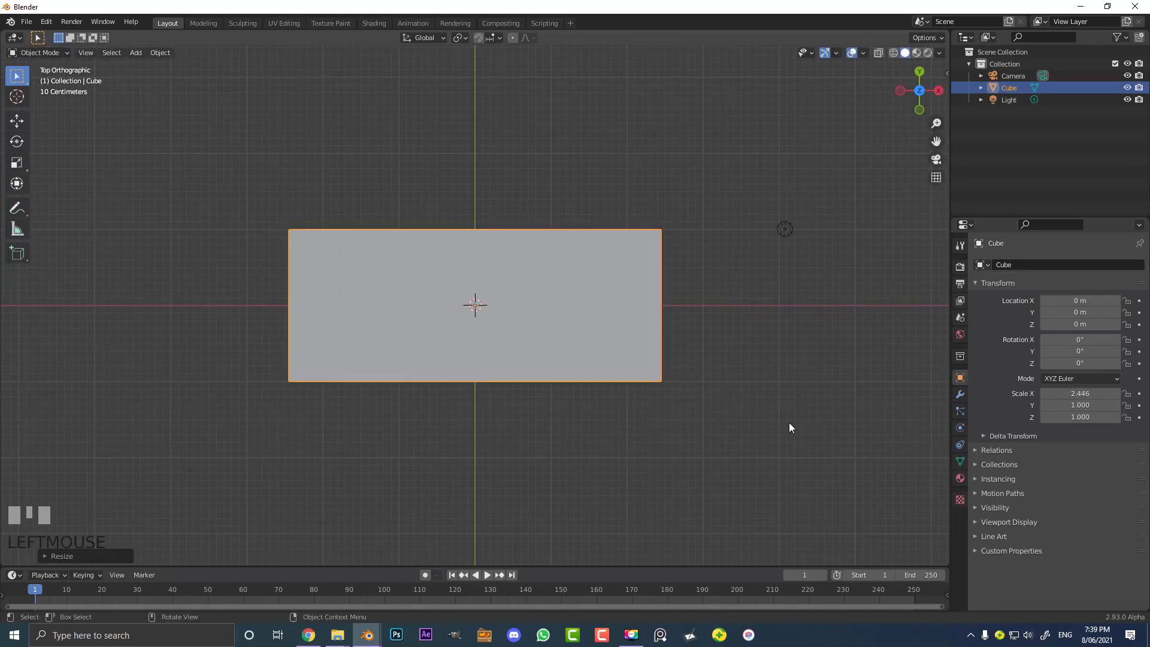
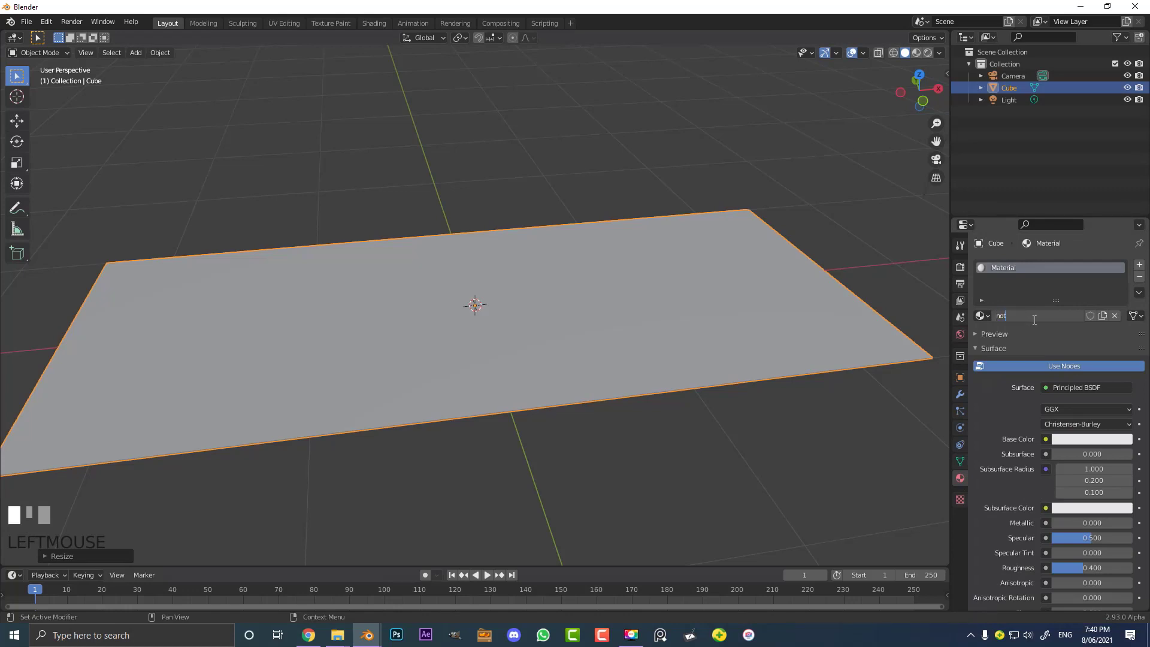
Name the material 'note', feed its Base Color from the dollar bill image, and preview it on the plate.
{"action": "key", "text": "Return"}
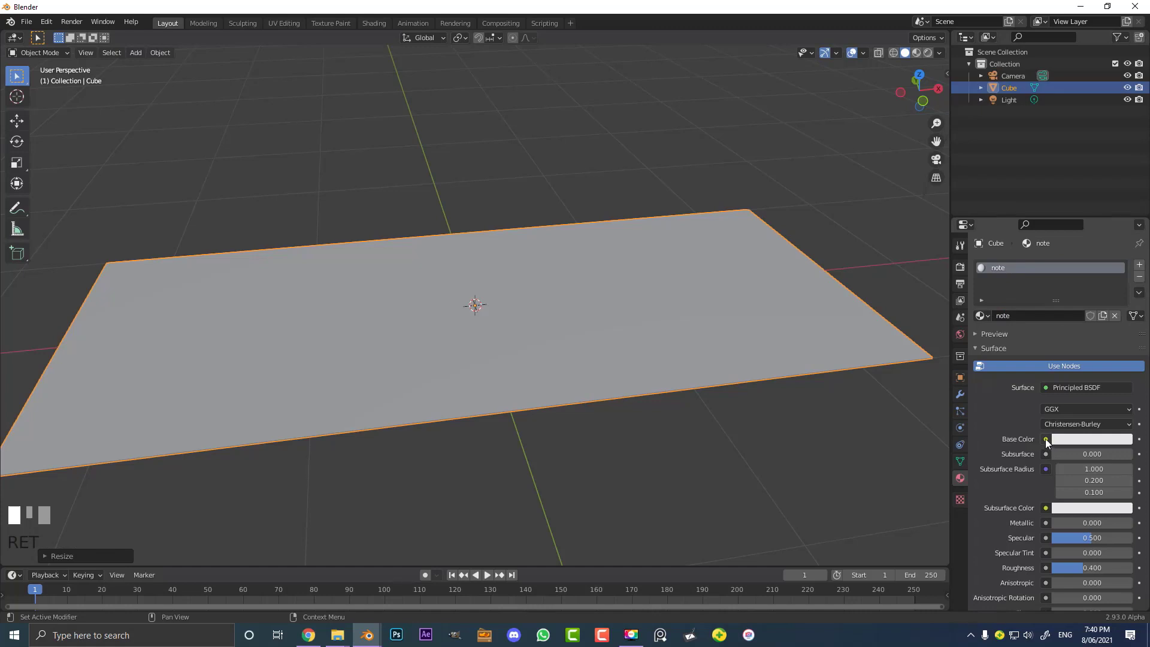
{"action": "left_click", "coordinate": [1051, 442]}
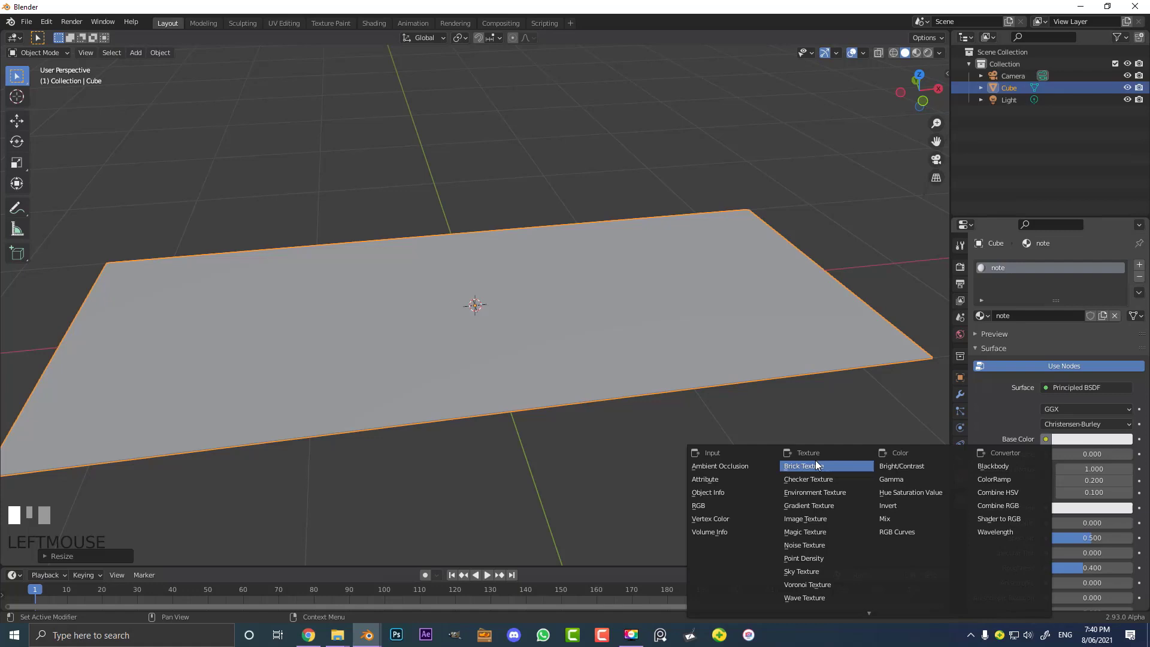
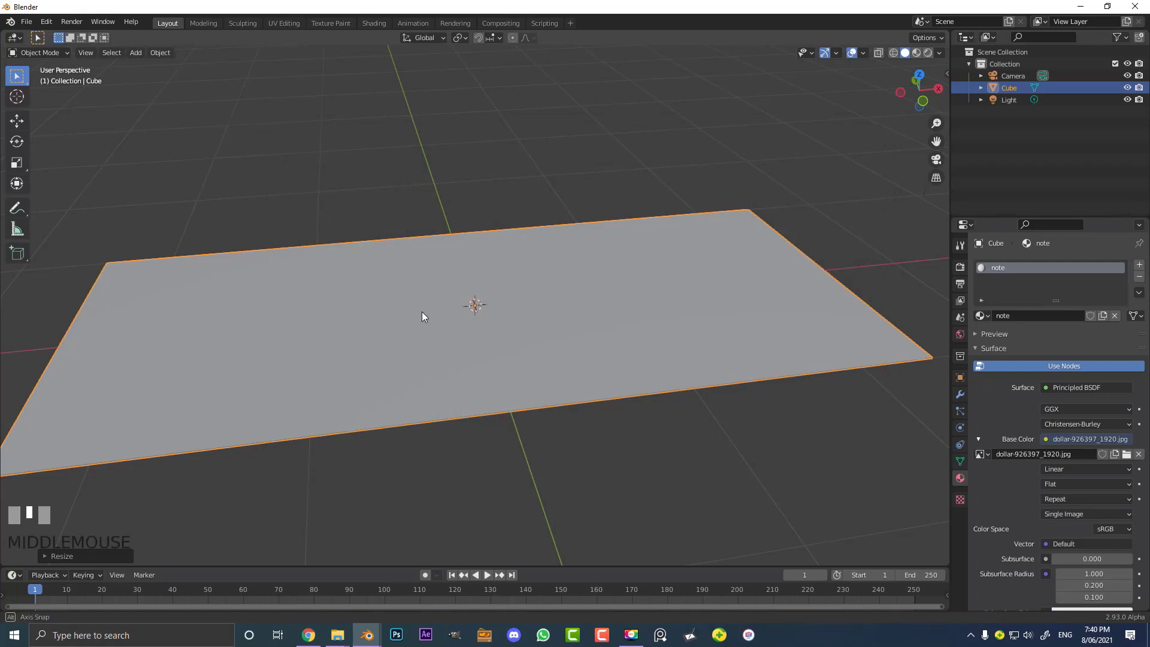
{"action": "key", "text": "z"}
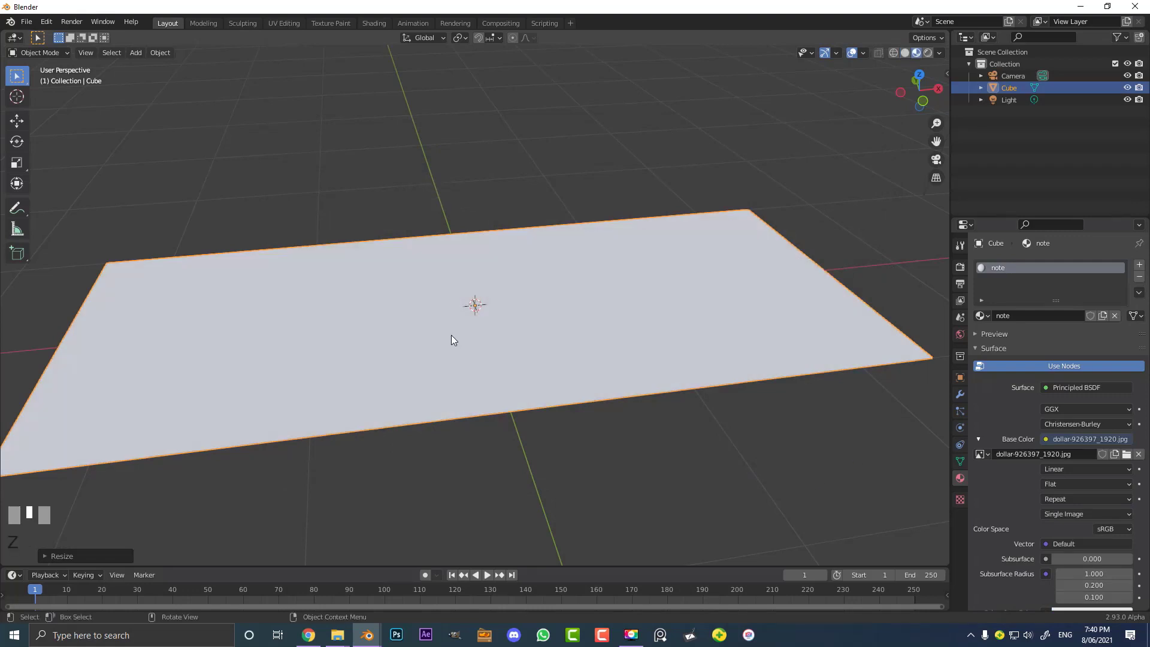
{"action": "scroll", "scroll_direction": "down", "scroll_amount": 3}
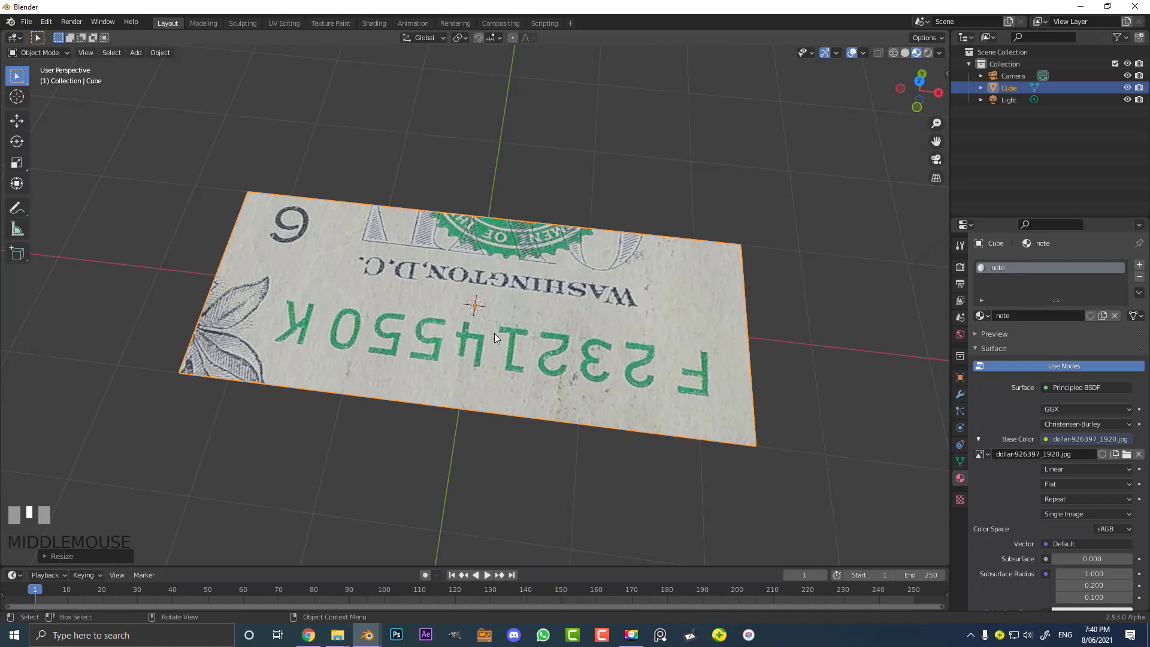
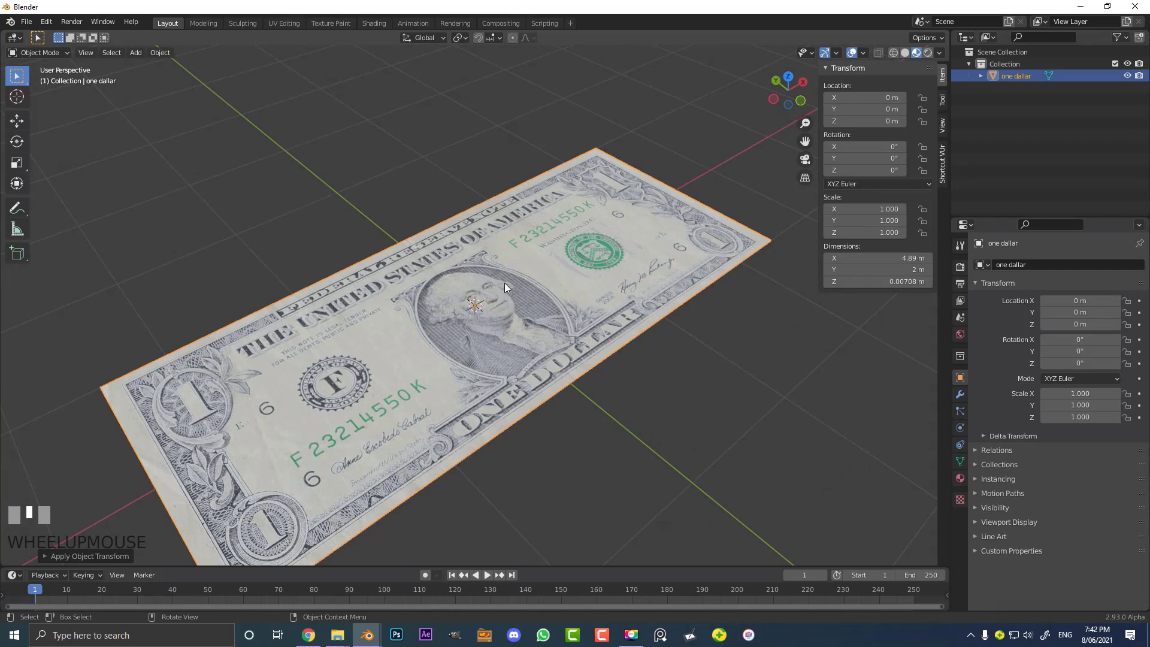
Move the 'one dallar' banknote into a new collection named REF and exclude REF from the scene.
{"action": "scroll", "scroll_direction": "up", "scroll_amount": 3}
{"action": "scroll", "scroll_direction": "up", "scroll_amount": 3}
{"action": "scroll", "scroll_direction": "up", "scroll_amount": 3}
{"action": "scroll", "scroll_direction": "up", "scroll_amount": 3}
{"action": "scroll", "scroll_direction": "up", "scroll_amount": 3}
{"action": "scroll", "scroll_direction": "up", "scroll_amount": 3}
{"action": "scroll", "scroll_direction": "up", "scroll_amount": 3}
{"action": "scroll", "scroll_direction": "up", "scroll_amount": 3}
{"action": "scroll", "scroll_direction": "up", "scroll_amount": 3}
{"action": "scroll", "scroll_direction": "up", "scroll_amount": 3}
{"action": "scroll", "scroll_direction": "up", "scroll_amount": 3}
{"action": "scroll", "scroll_direction": "up", "scroll_amount": 3}
{"action": "scroll", "scroll_direction": "up", "scroll_amount": 3}
{"action": "scroll", "scroll_direction": "up", "scroll_amount": 3}
{"action": "scroll", "scroll_direction": "up", "scroll_amount": 3}
{"action": "left_click_drag", "start_coordinate": [513, 265], "coordinate": [1007, 80]}
{"action": "left_click", "coordinate": [1006, 81]}
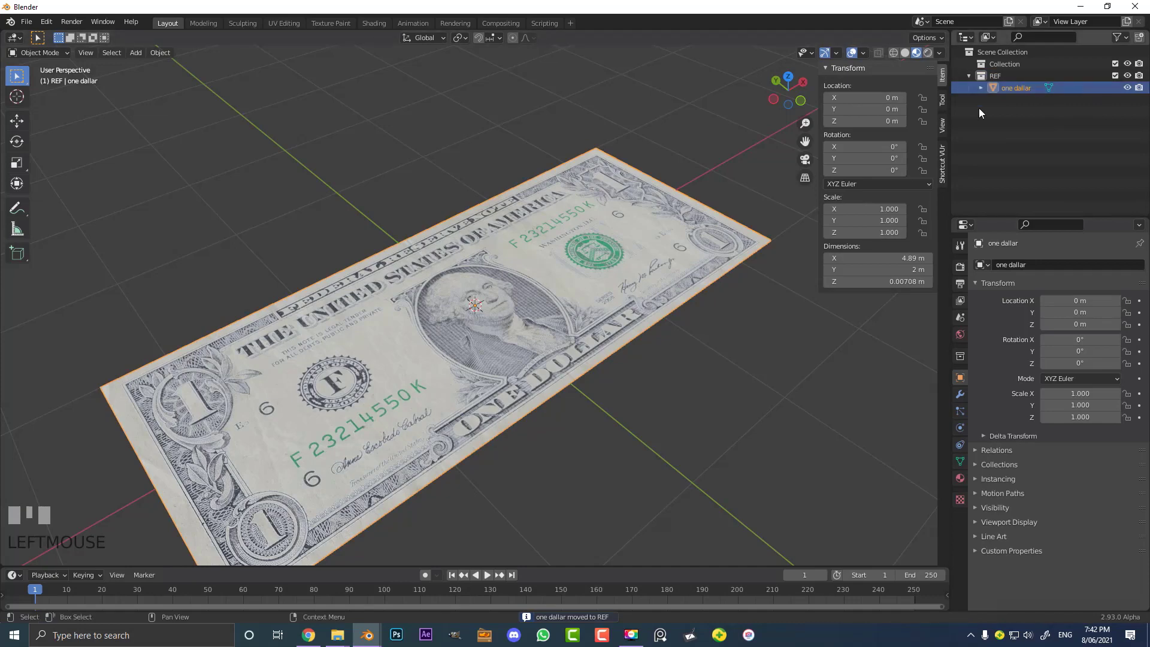
{"action": "left_click", "coordinate": [1118, 80]}
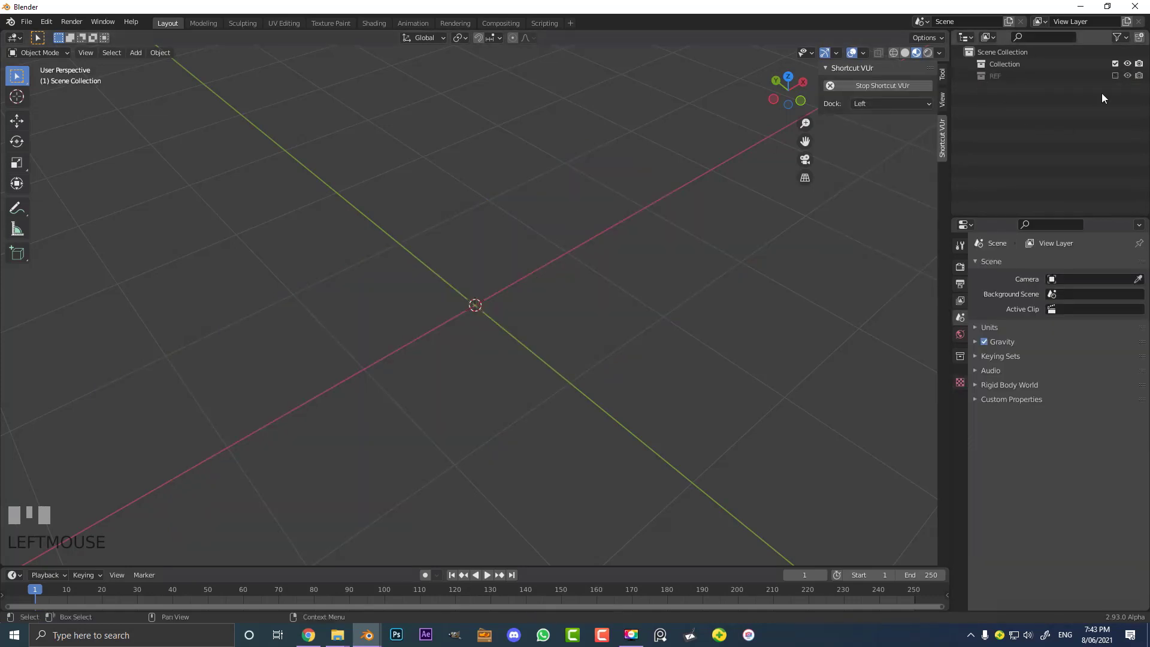
Add a mesh circle at the origin and rename its collection to Stack.
{"action": "left_click_drag", "start_coordinate": [1014, 69], "coordinate": [1113, 79]}
{"action": "left_click", "coordinate": [1116, 81]}
{"action": "left_click_drag", "start_coordinate": [480, 303], "coordinate": [1016, 82]}
{"action": "left_click", "coordinate": [1016, 82]}
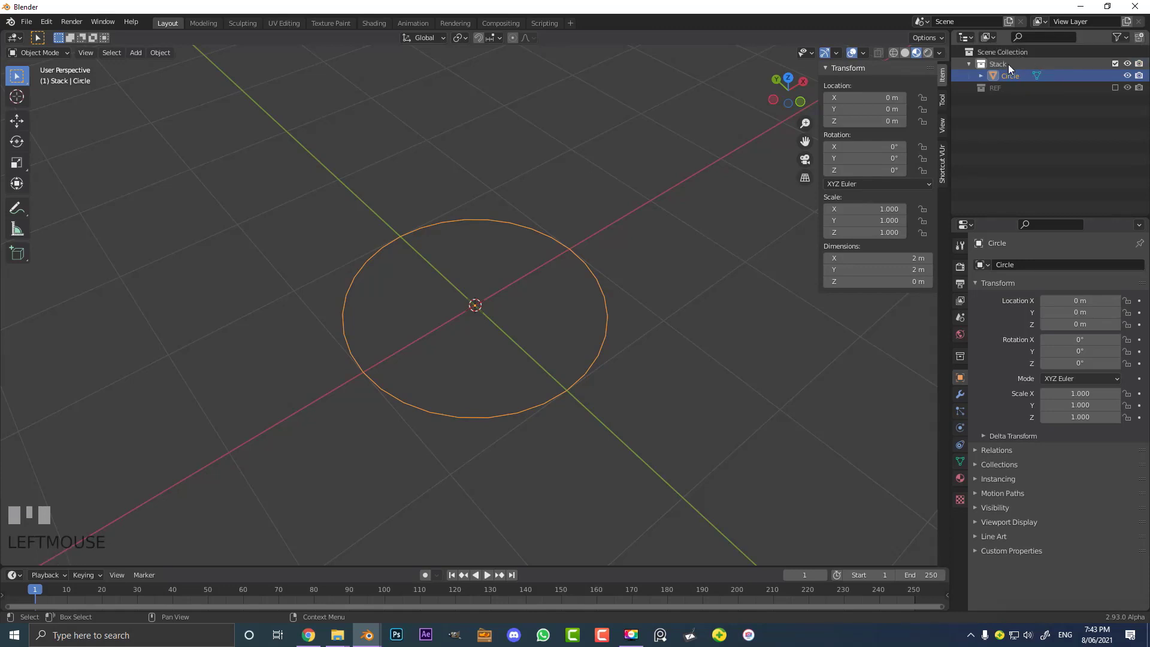
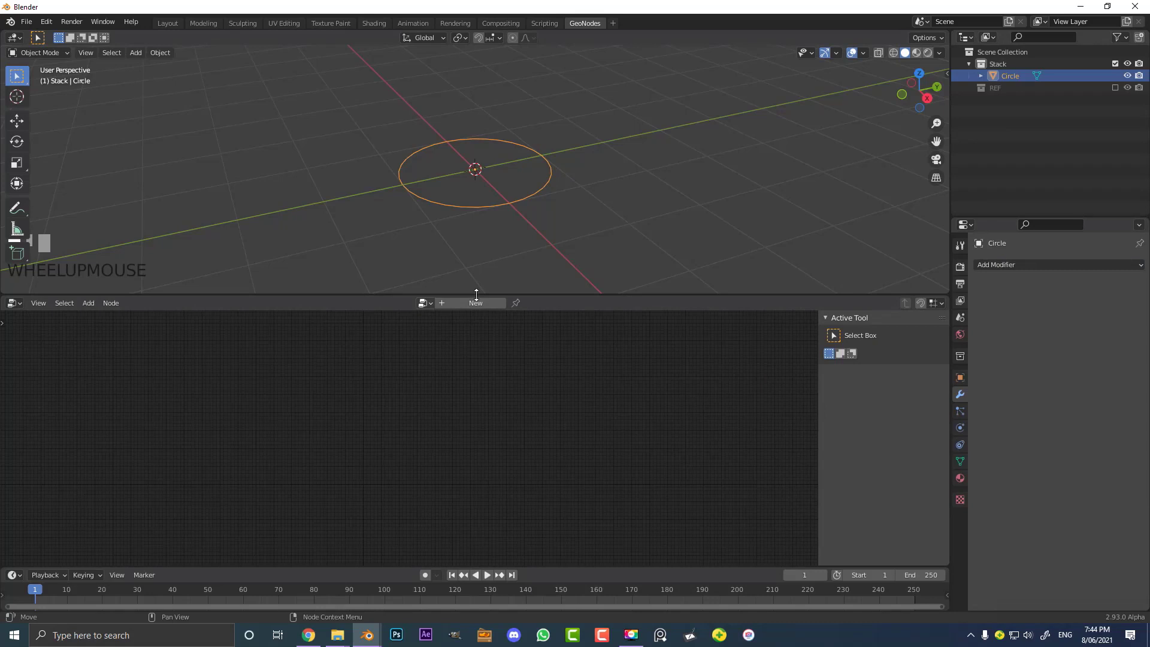
Name the node group, drop a Line node between Group Input and Output, and detach the Count link.
{"action": "left_click", "coordinate": [482, 307]}
{"action": "left_click_drag", "start_coordinate": [343, 162], "coordinate": [477, 313]}
{"action": "scroll", "scroll_direction": "up", "scroll_amount": 3}
{"action": "key", "text": "Return"}
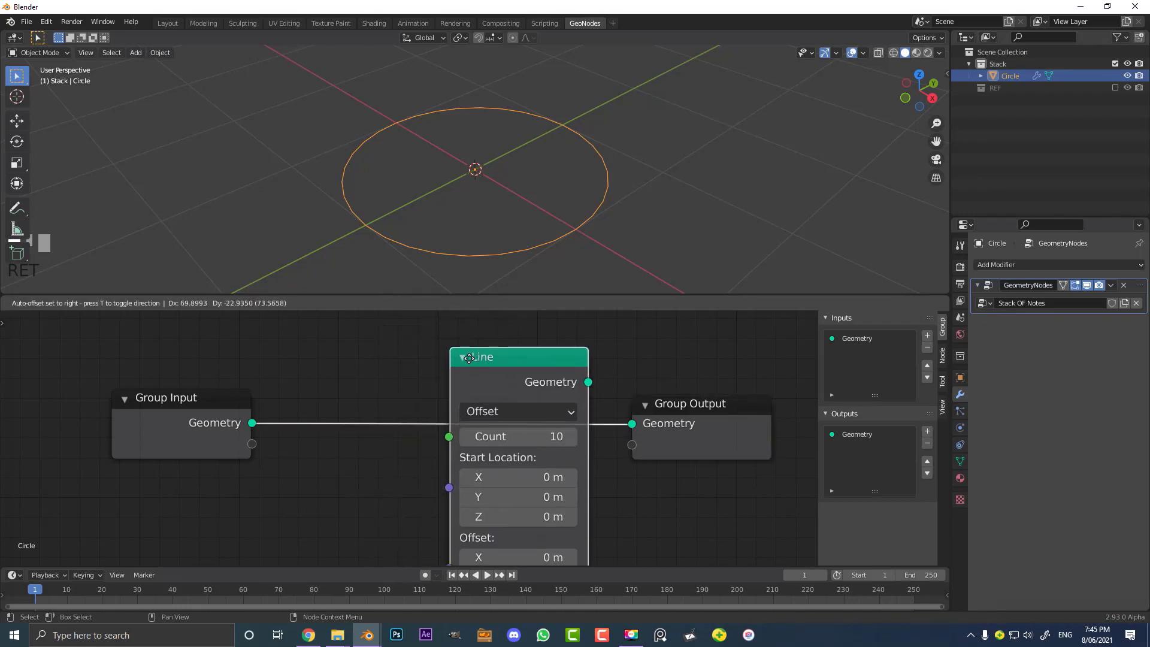
{"action": "left_click", "coordinate": [388, 342]}
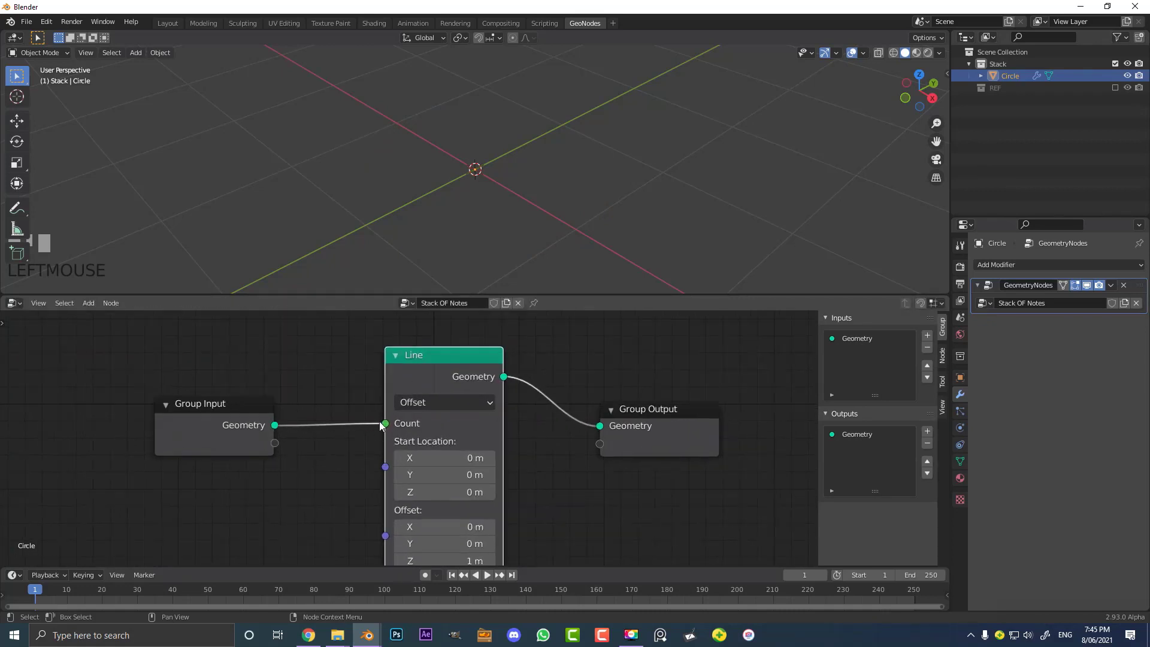
{"action": "left_click", "coordinate": [338, 419]}
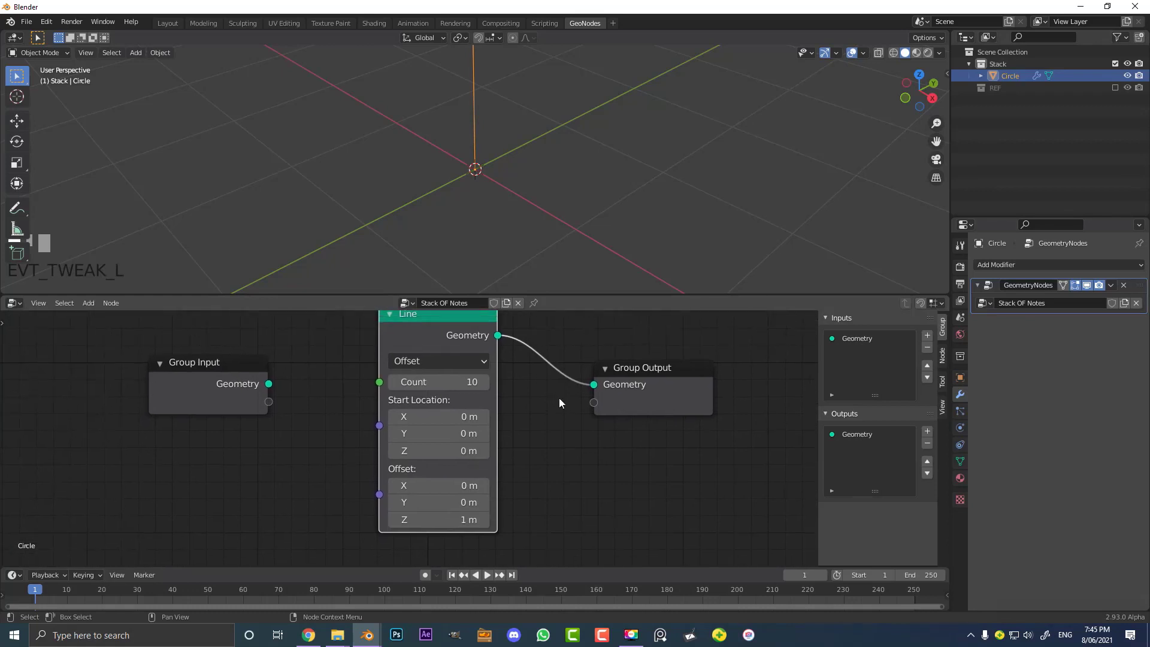
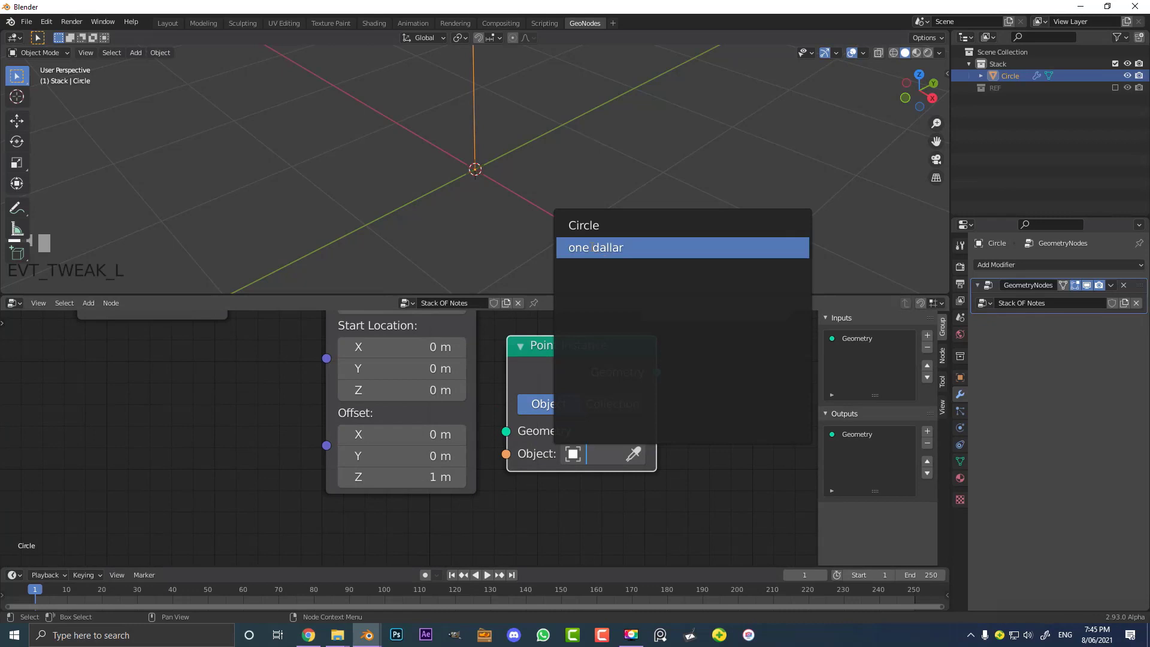
Set the Point Instance node's Object to 'one dallar' so banknotes appear on the line's points.
{"action": "left_click", "coordinate": [1006, 100]}
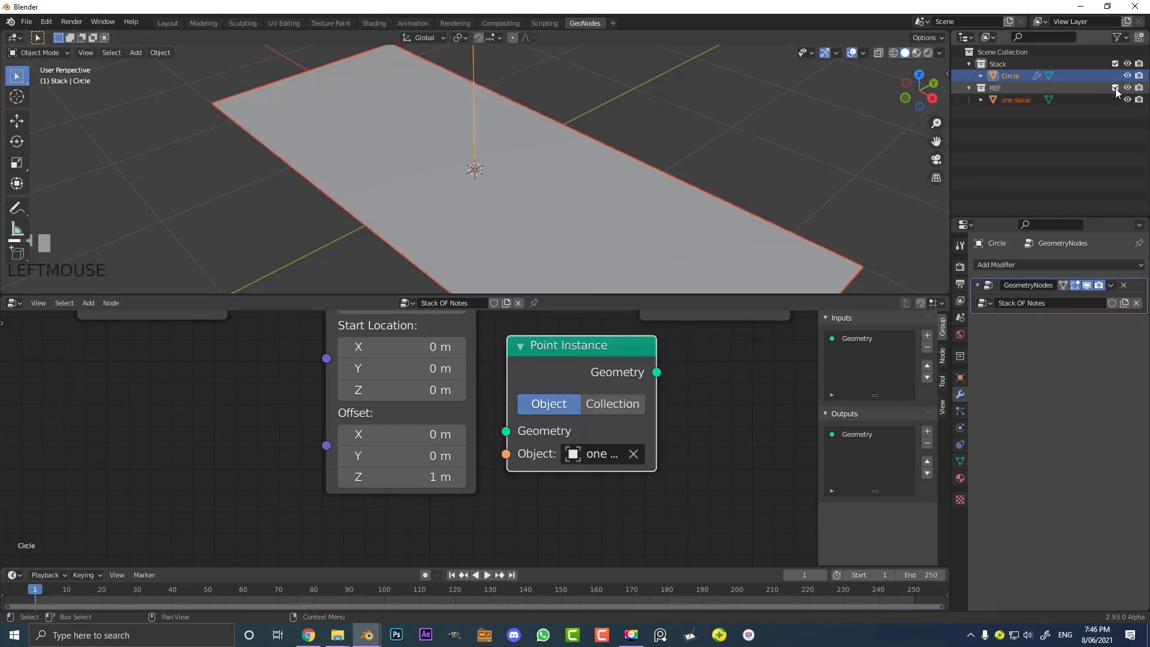
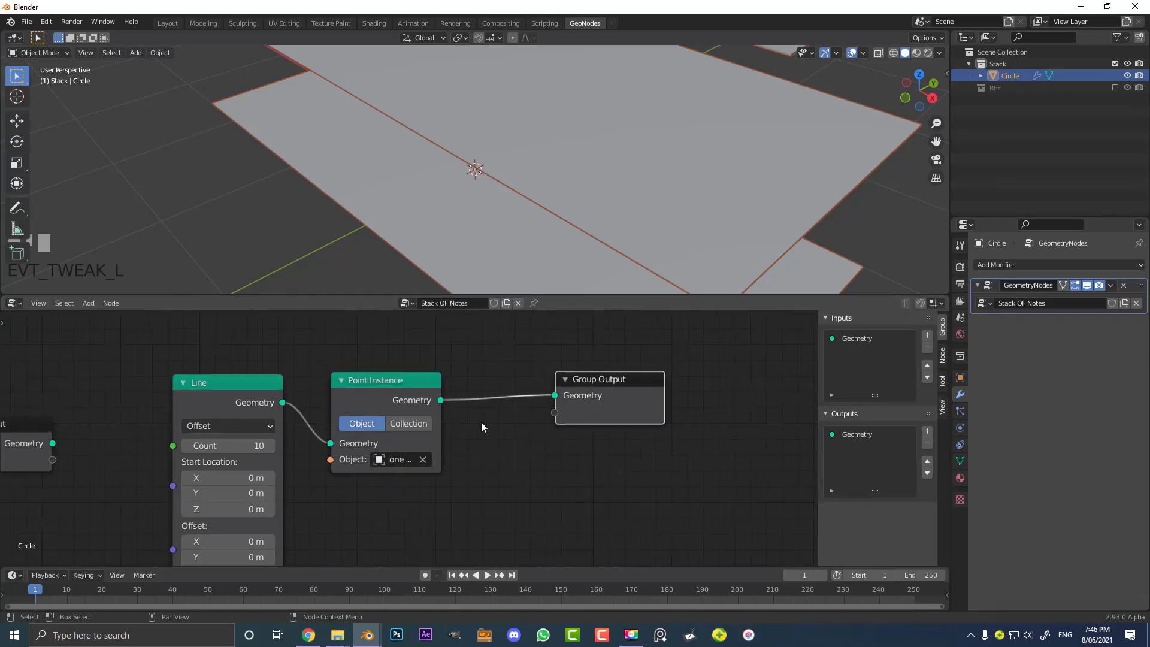
Set the Line node to 5 points with a 0.001 m vertical offset, stacking the notes tightly.
{"action": "scroll", "scroll_direction": "down", "scroll_amount": 3}
{"action": "left_click_drag", "start_coordinate": [500, 179], "coordinate": [588, 137]}
{"action": "scroll", "scroll_direction": "up", "scroll_amount": 3}
{"action": "scroll", "scroll_direction": "down", "scroll_amount": 3}
{"action": "left_click_drag", "start_coordinate": [496, 166], "coordinate": [489, 160]}
{"action": "scroll", "scroll_direction": "up", "scroll_amount": 3}
{"action": "key", "text": "z"}
{"action": "scroll", "scroll_direction": "down", "scroll_amount": 3}
{"action": "left_click_drag", "start_coordinate": [501, 133], "coordinate": [490, 143]}
{"action": "scroll", "scroll_direction": "up", "scroll_amount": 3}
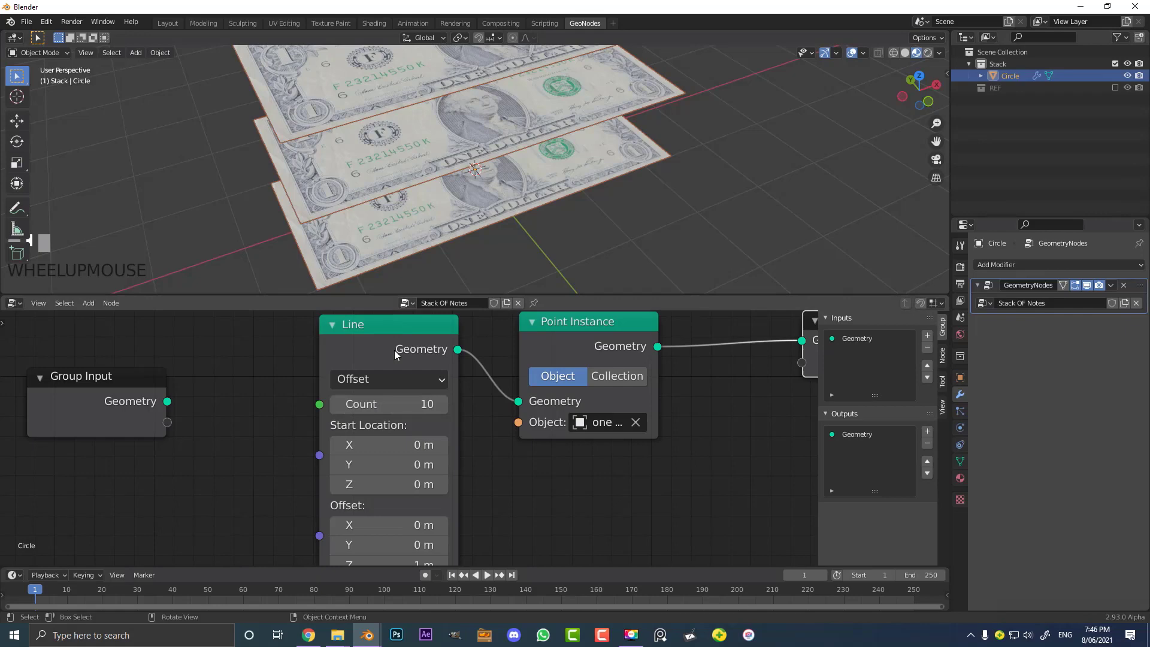
{"action": "scroll", "scroll_direction": "down", "scroll_amount": 3}
{"action": "middle_click", "coordinate": [474, 174]}
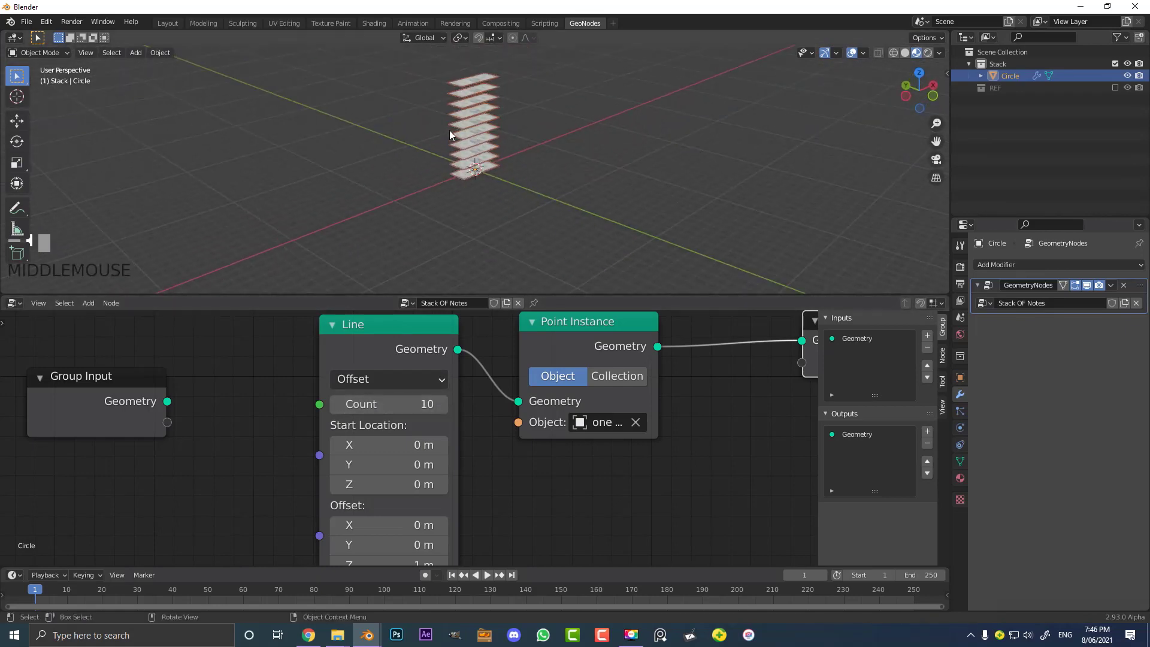
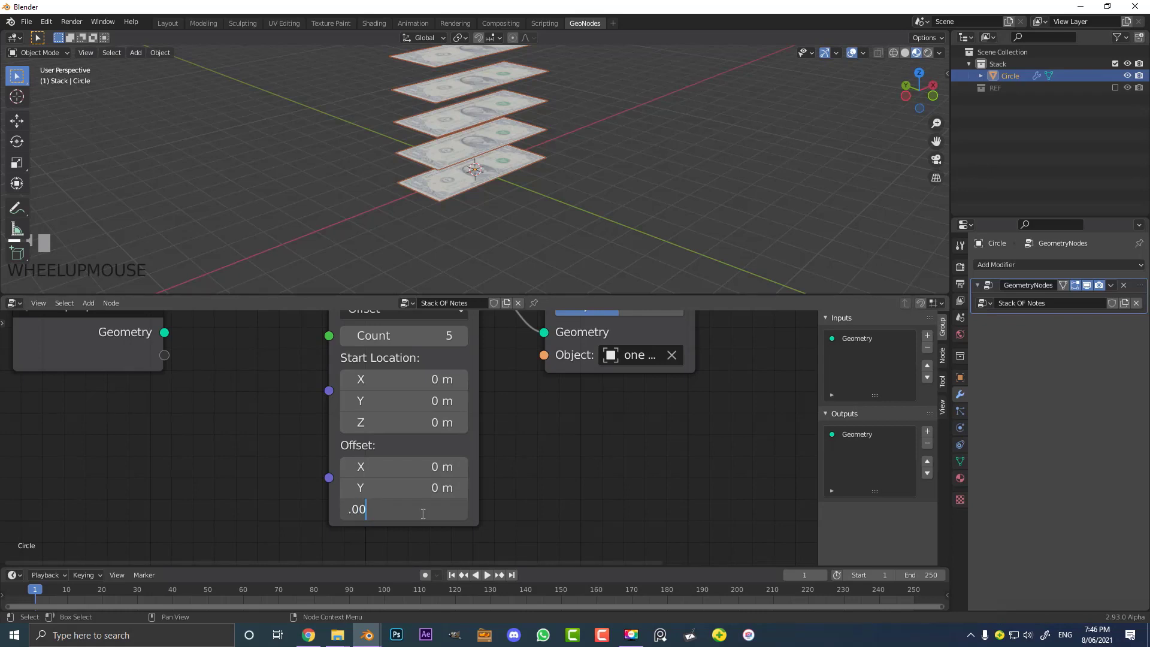
{"action": "key", "text": "0"}
{"action": "key", "text": "Return"}
Inspect the tight stack edge-on in front orthographic view and begin re-entering the Z offset.
{"action": "scroll", "scroll_direction": "up", "scroll_amount": 3}
{"action": "left_click_drag", "start_coordinate": [570, 141], "coordinate": [576, 99]}
{"action": "middle_click", "coordinate": [549, 115]}
{"action": "scroll", "scroll_direction": "up", "scroll_amount": 3}
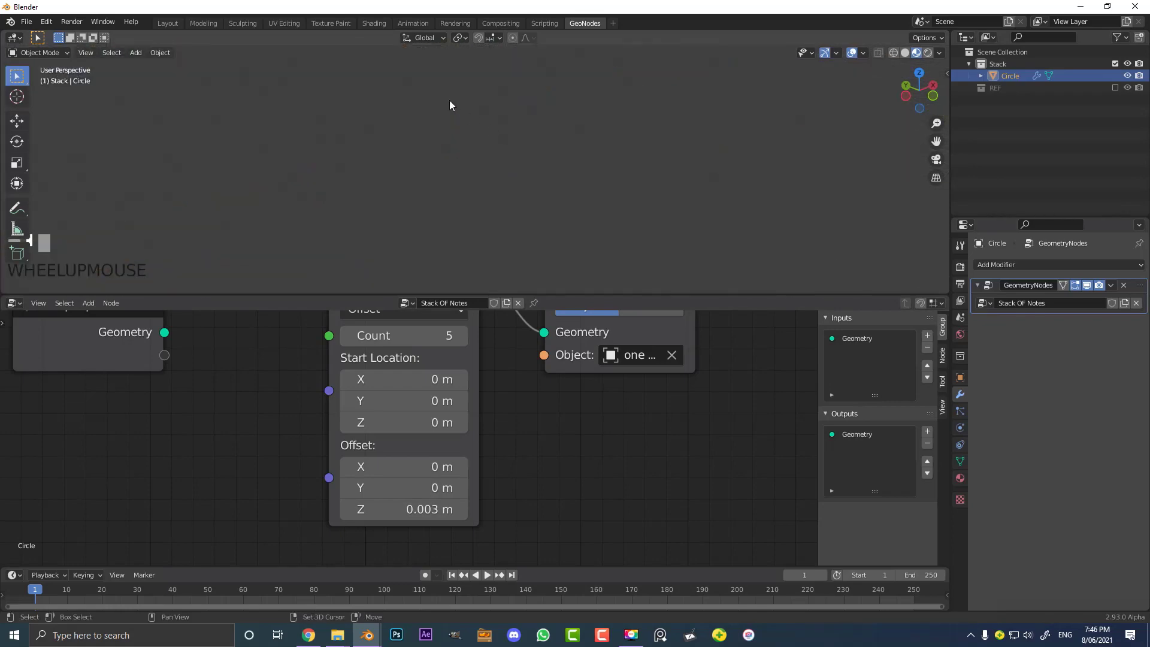
{"action": "left_click_drag", "start_coordinate": [509, 138], "coordinate": [503, 117]}
{"action": "scroll", "scroll_direction": "down", "scroll_amount": 3}
{"action": "scroll", "scroll_direction": "up", "scroll_amount": 3}
{"action": "key", "text": "alt+a"}
{"action": "key", "text": "KP_1"}
{"action": "scroll", "scroll_direction": "down", "scroll_amount": 3}
{"action": "left_click_drag", "start_coordinate": [419, 152], "coordinate": [423, 198]}
{"action": "scroll", "scroll_direction": "up", "scroll_amount": 3}
{"action": "left_click_drag", "start_coordinate": [583, 203], "coordinate": [581, 167]}
{"action": "scroll", "scroll_direction": "up", "scroll_amount": 3}
{"action": "scroll", "scroll_direction": "up", "scroll_amount": 3}
{"action": "scroll", "scroll_direction": "up", "scroll_amount": 3}
{"action": "key", "text": "0"}
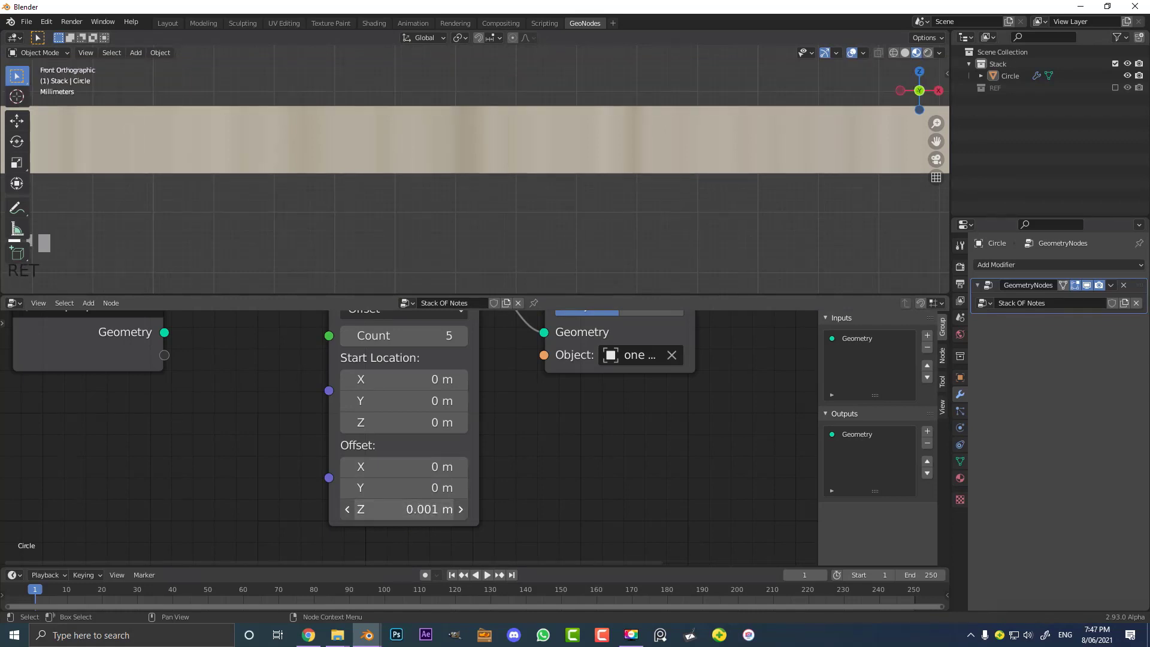
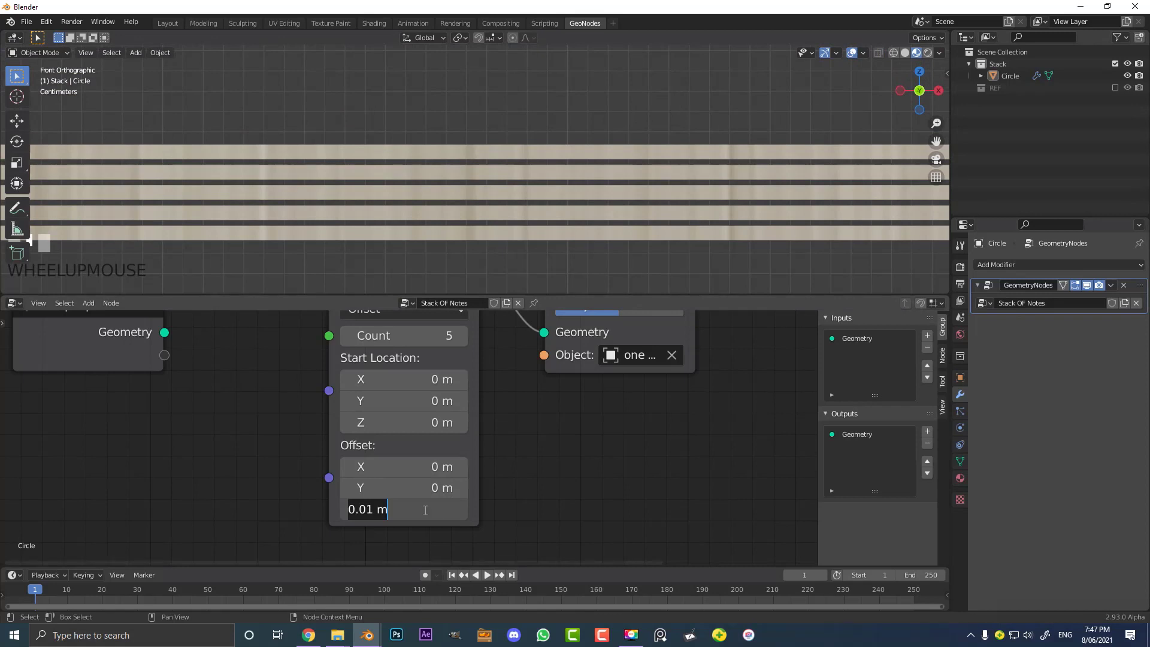
Set the Line node's Offset Z to 0.009 m and view the slightly separated stack edge-on.
{"action": "key", "text": "0"}
{"action": "key", "text": "Return"}
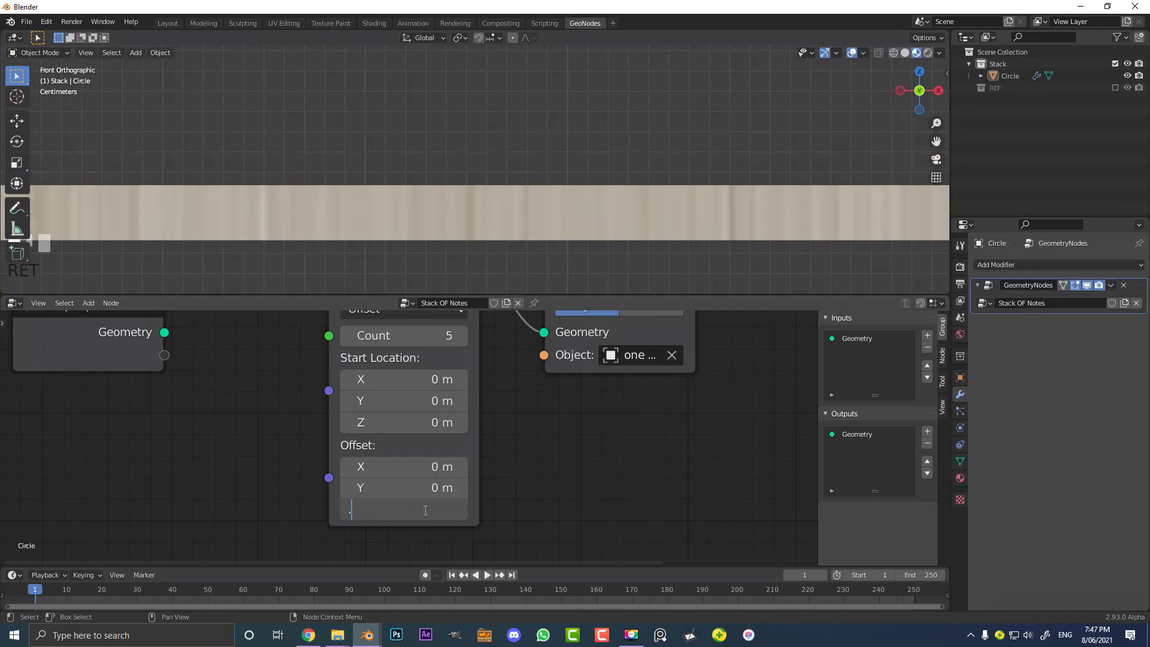
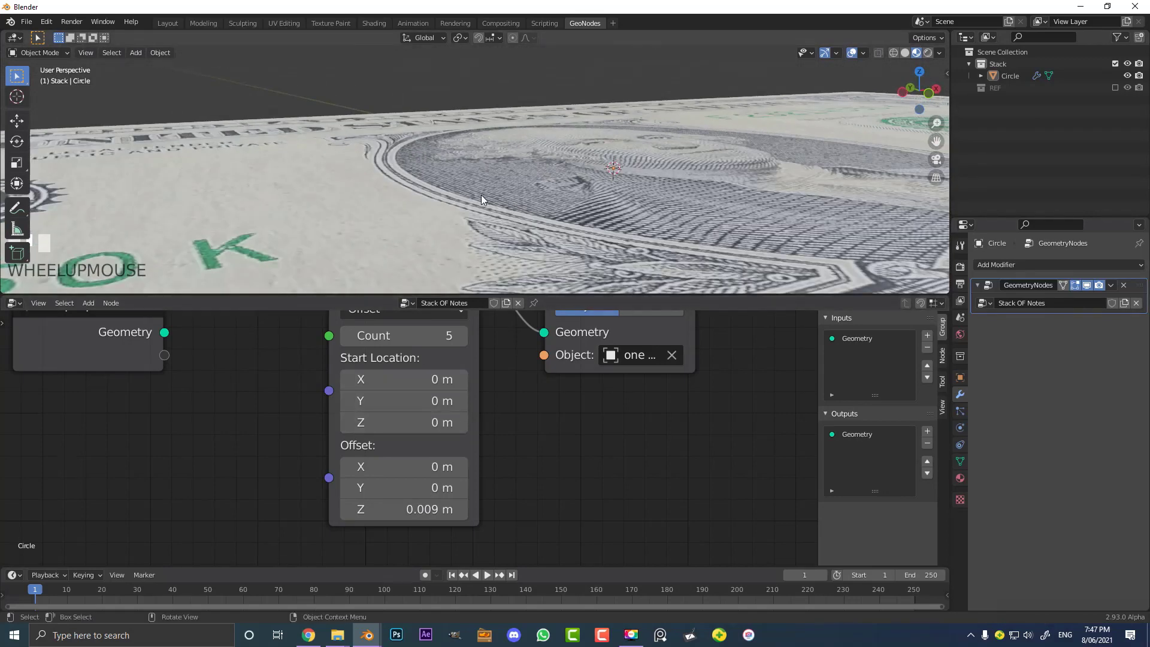
{"action": "scroll", "scroll_direction": "down", "scroll_amount": 3}
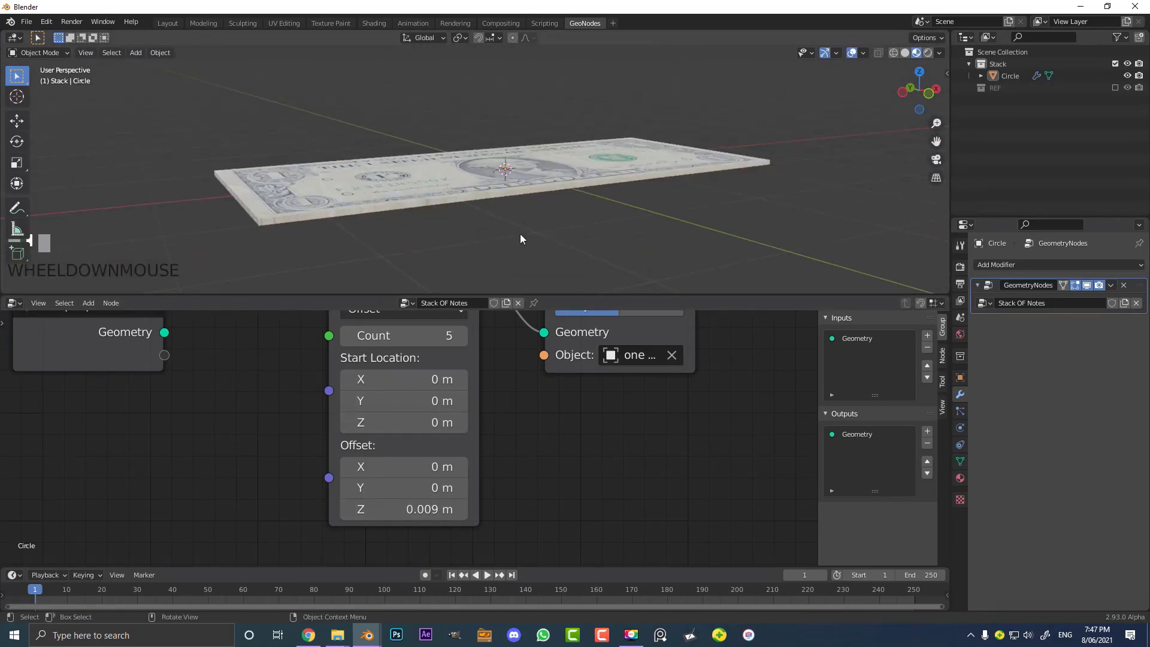
{"action": "middle_click", "coordinate": [502, 196]}
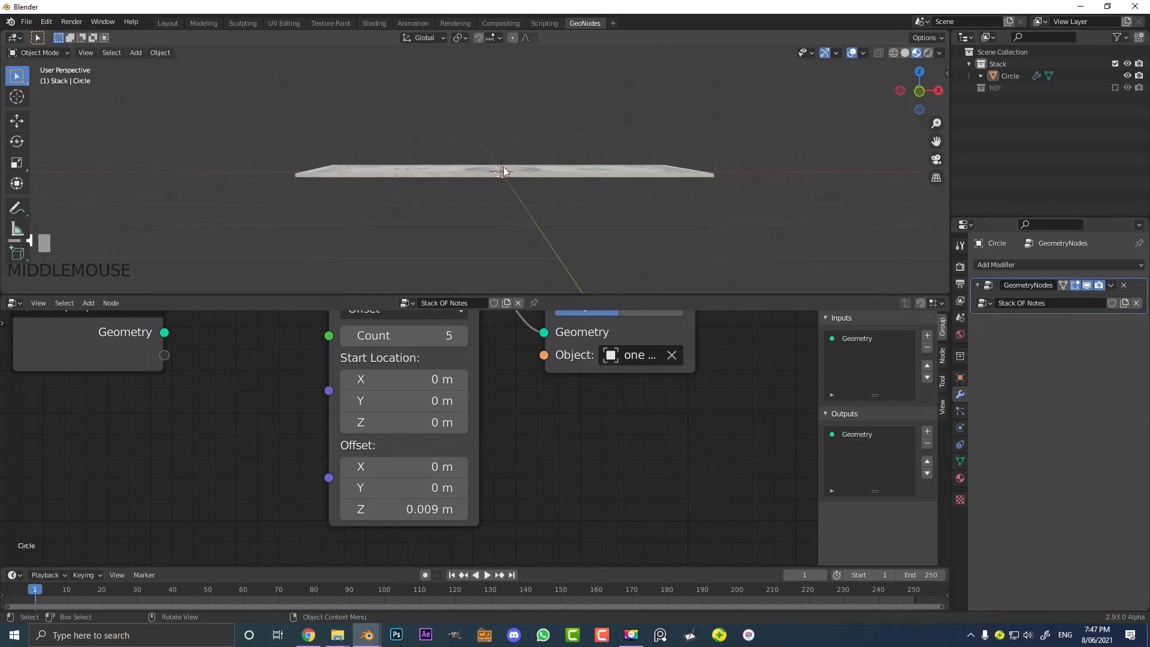
Zoom in on the five-note stack before raising the Line node's Count to 59.
{"action": "scroll", "scroll_direction": "up", "scroll_amount": 3}
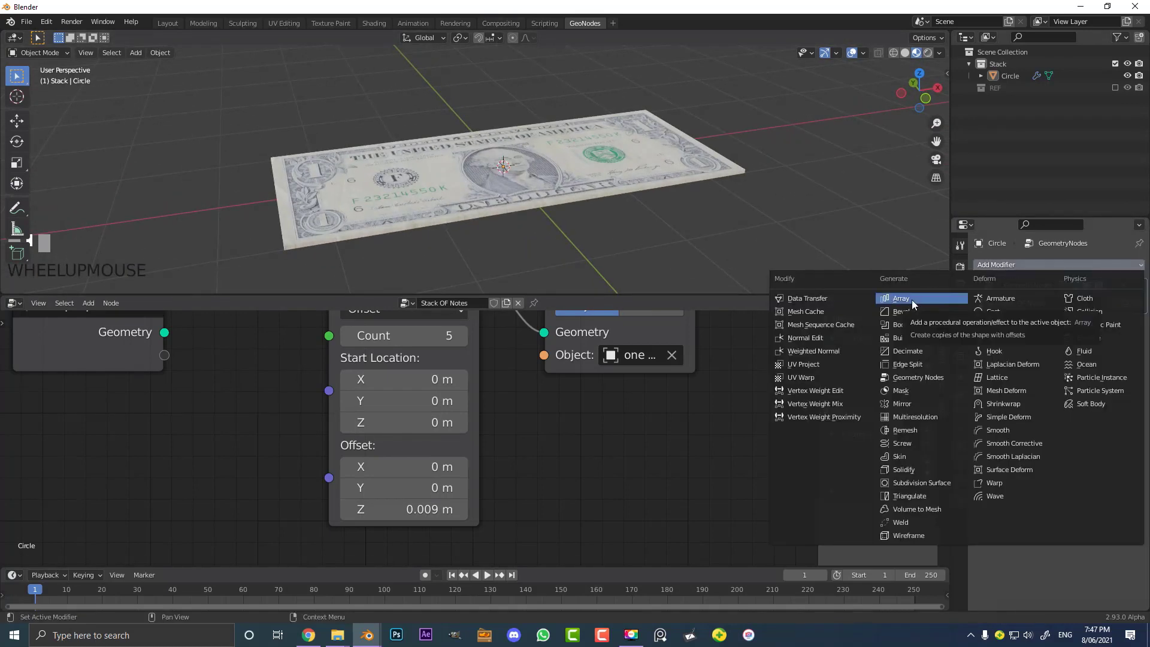
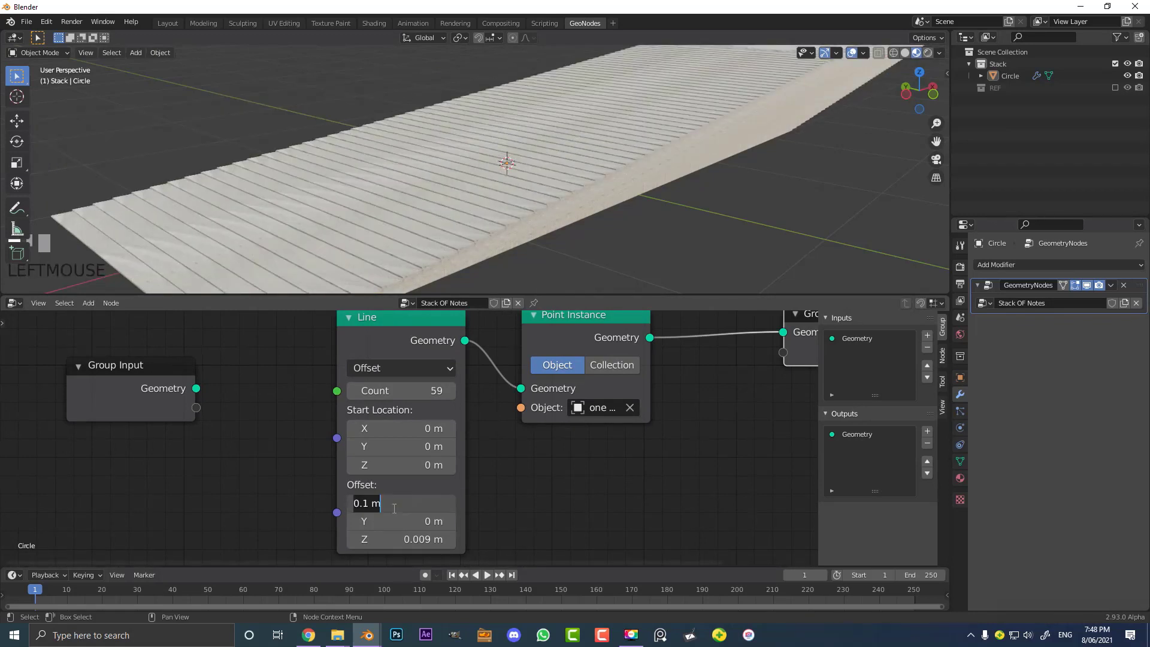
Discard the Offset X edit so the 59 notes stay stacked straight.
{"action": "key", "text": "Return"}
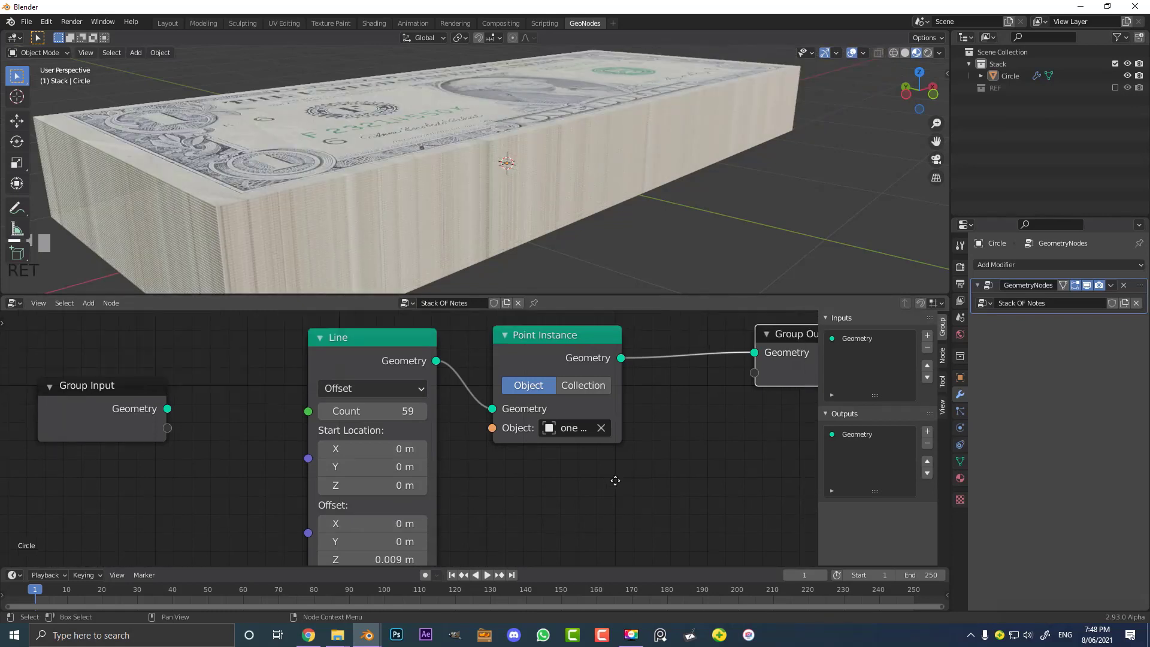
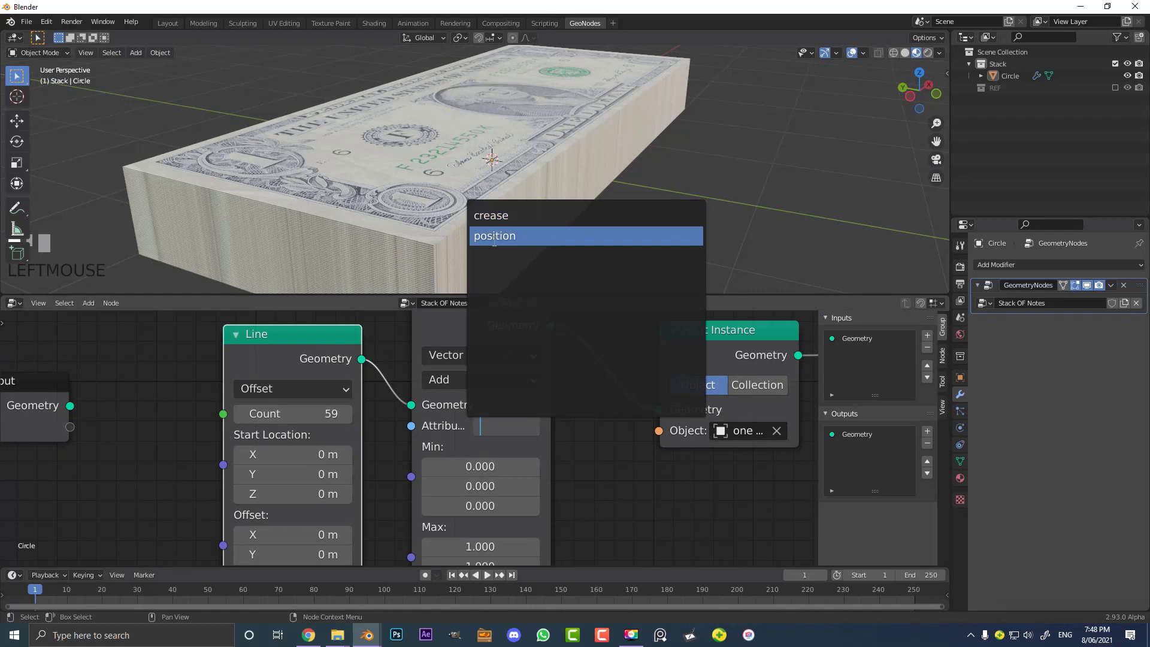
Target the Attribute Randomize node at position and zero its Max X, Y, Z offsets.
{"action": "scroll", "scroll_direction": "down", "scroll_amount": 3}
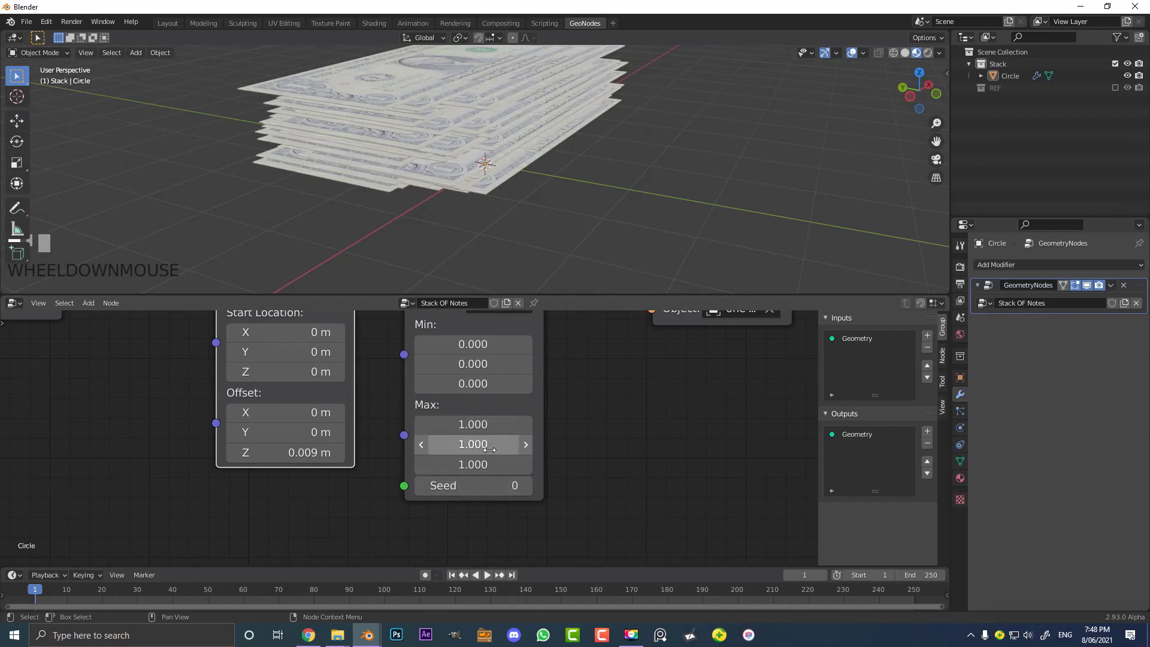
{"action": "key", "text": "BackSpace"}
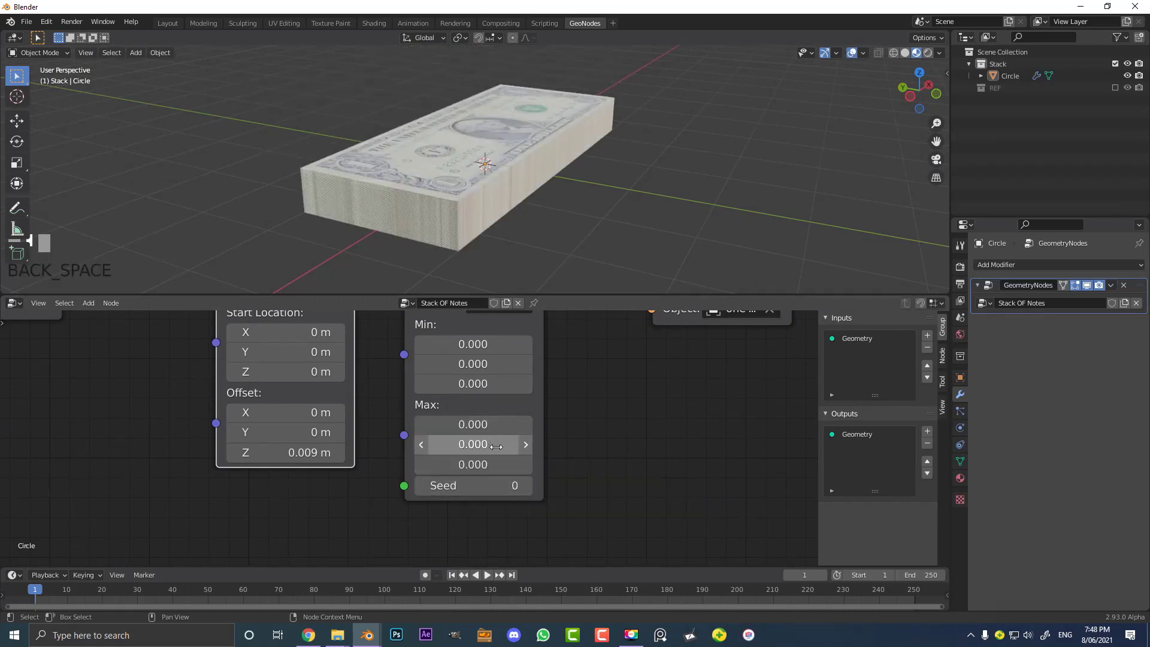
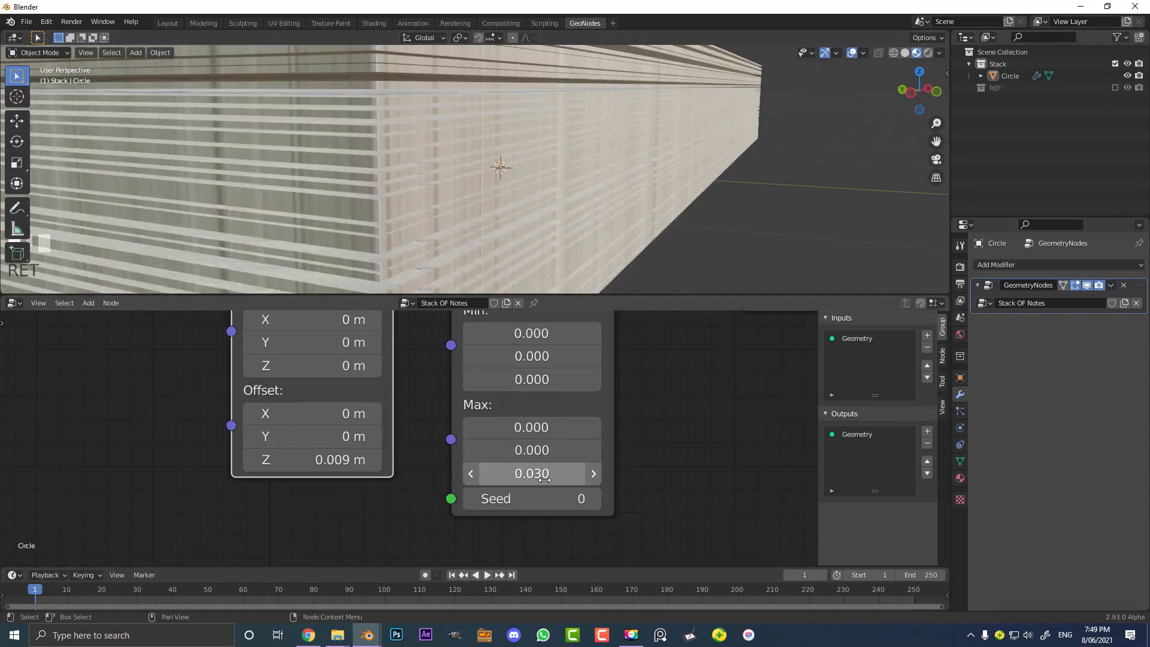
Set the randomizer Max to X 0.05, Y 0.03, Z 0 and orbit to inspect the uneven stack.
{"action": "scroll", "scroll_direction": "down", "scroll_amount": 3}
{"action": "left_click_drag", "start_coordinate": [416, 203], "coordinate": [464, 166]}
{"action": "left_click_drag", "start_coordinate": [459, 164], "coordinate": [405, 76]}
{"action": "scroll", "scroll_direction": "down", "scroll_amount": 3}
{"action": "left_click_drag", "start_coordinate": [402, 77], "coordinate": [302, 125]}
{"action": "scroll", "scroll_direction": "up", "scroll_amount": 3}
{"action": "middle_click", "coordinate": [303, 121]}
{"action": "scroll", "scroll_direction": "up", "scroll_amount": 3}
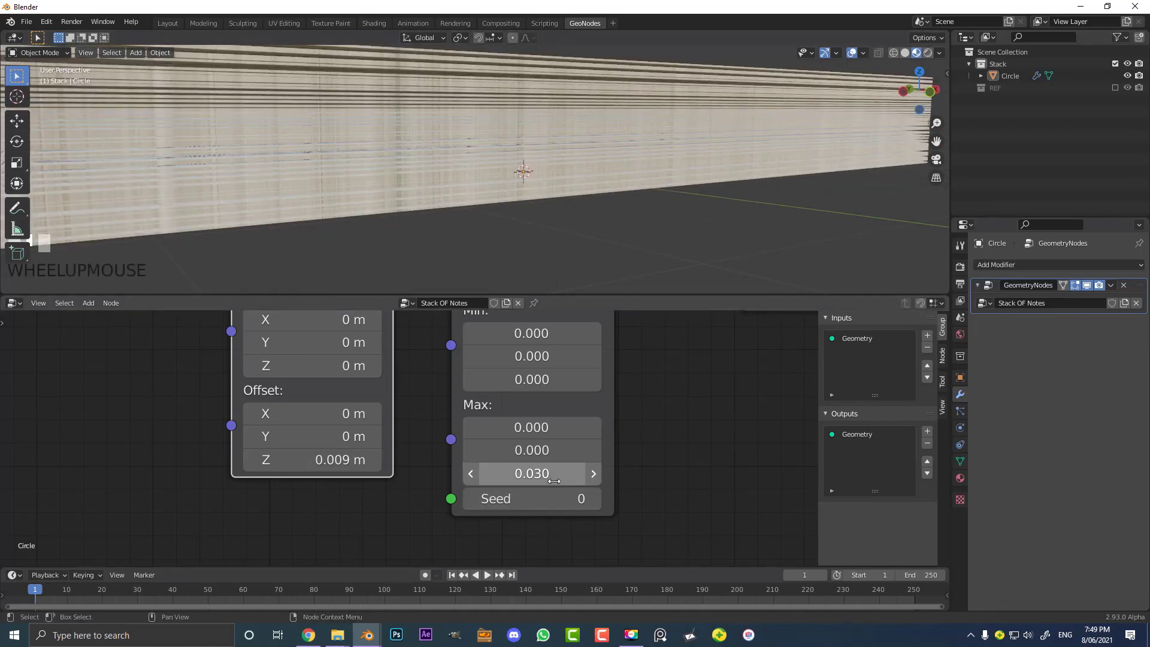
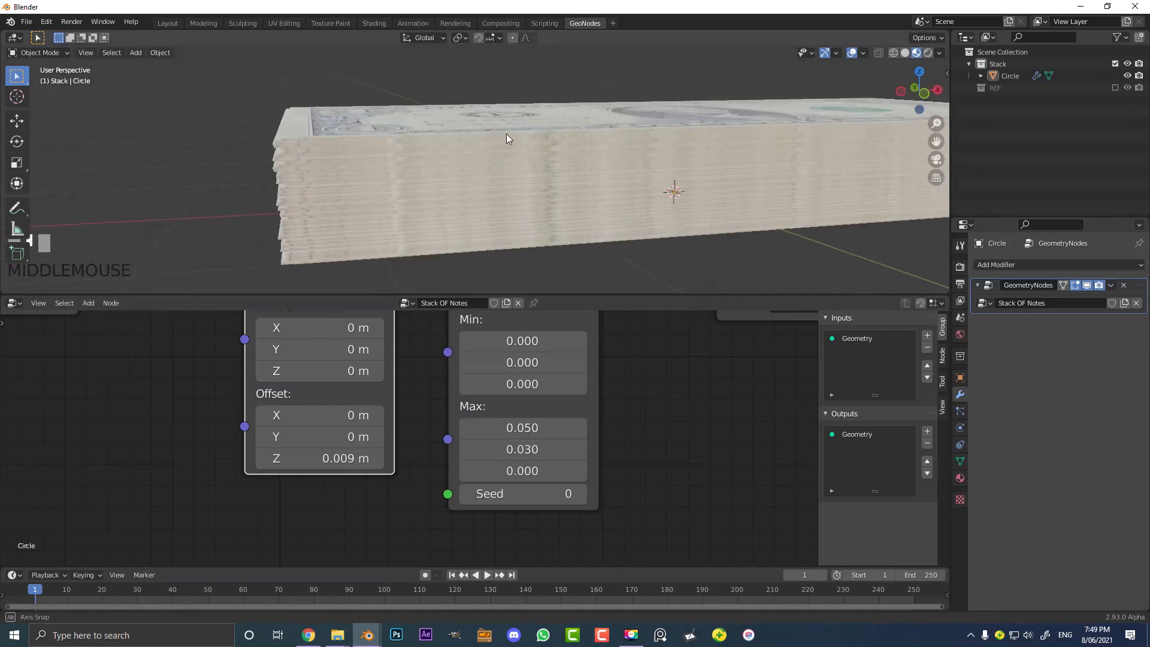
{"action": "left_click_drag", "start_coordinate": [520, 159], "coordinate": [525, 192]}
{"action": "scroll", "scroll_direction": "down", "scroll_amount": 3}
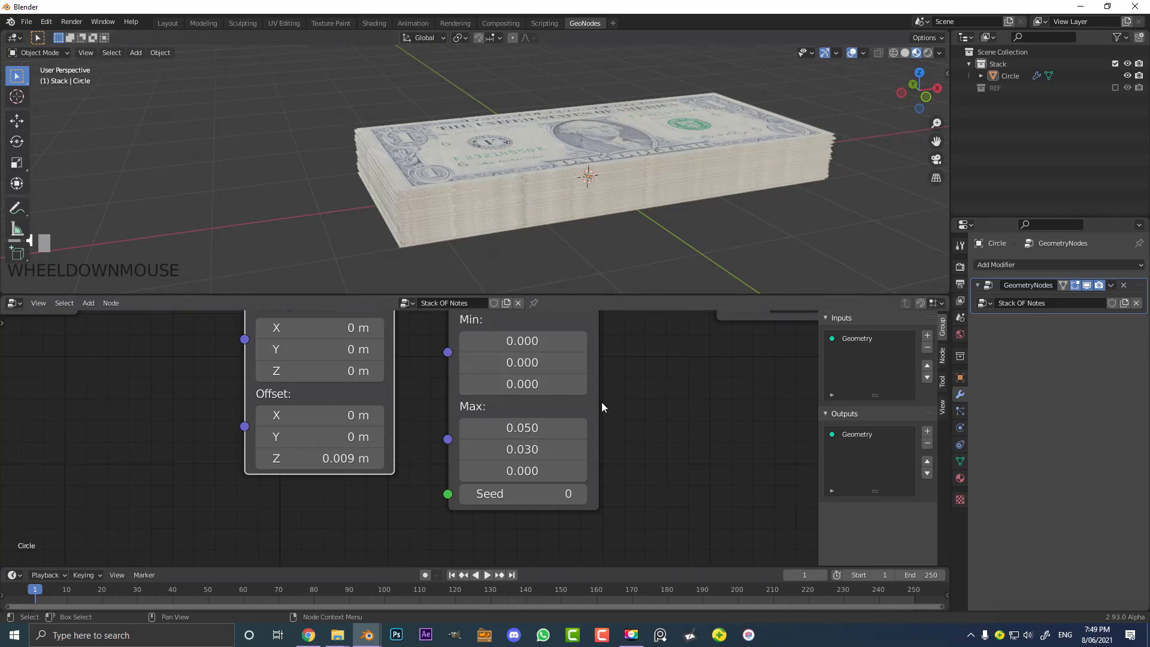
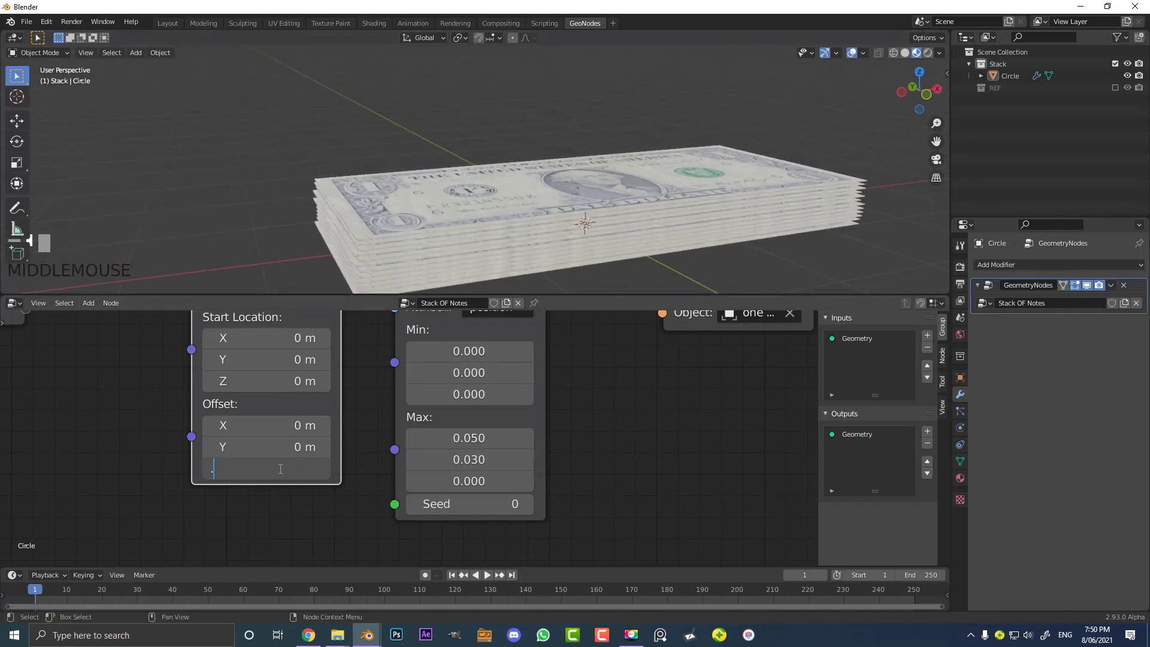
{"action": "key", "text": "0"}
Pan the node editor to the Line node so its Count socket can be linked to the Group Input.
{"action": "key", "text": "Return"}
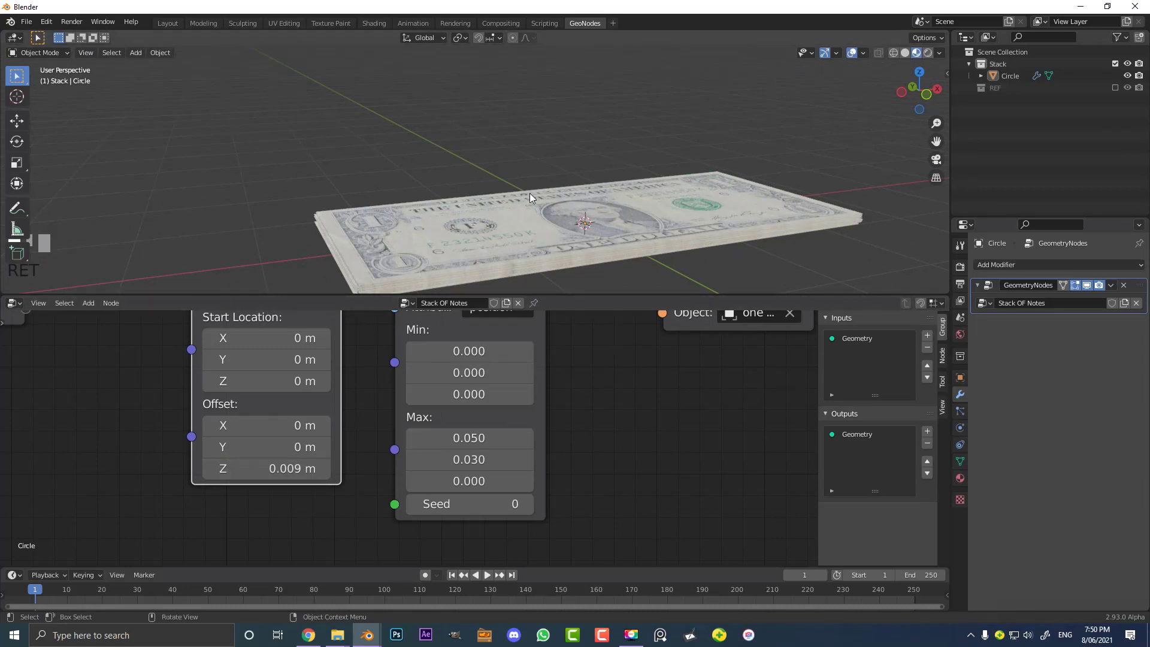
{"action": "middle_click", "coordinate": [535, 201]}
{"action": "scroll", "scroll_direction": "up", "scroll_amount": 3}
{"action": "left_click_drag", "start_coordinate": [626, 191], "coordinate": [619, 163]}
{"action": "middle_click", "coordinate": [609, 133]}
{"action": "middle_click", "coordinate": [602, 100]}
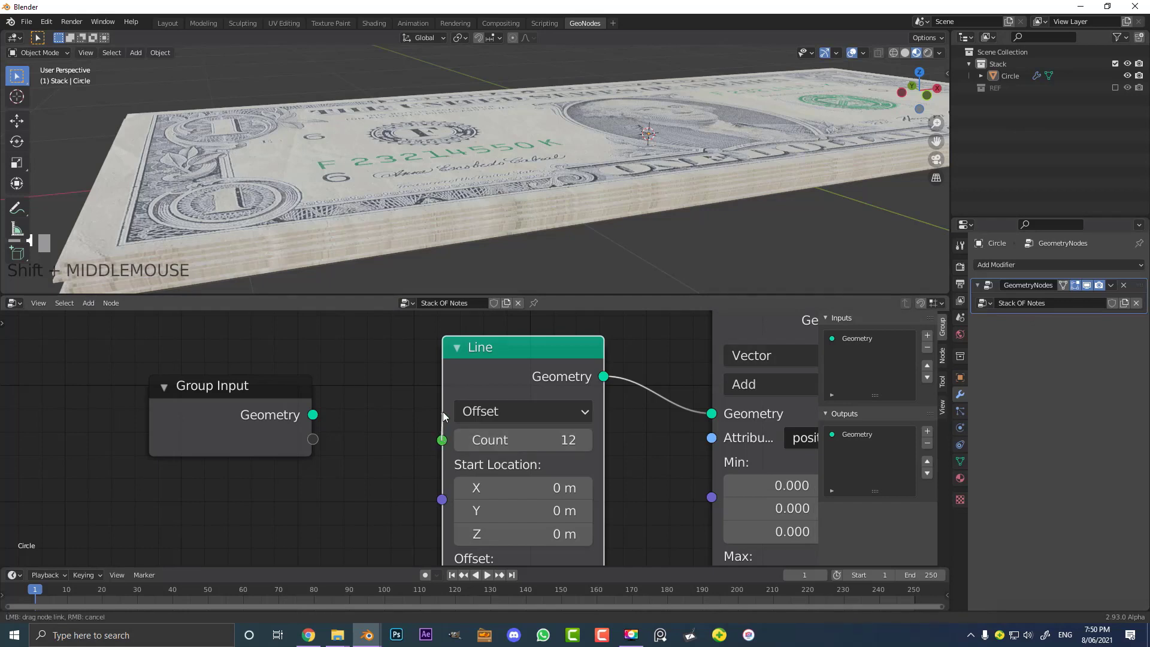
Rename the exposed Count group input to Stack Amount.
{"action": "left_click", "coordinate": [307, 451]}
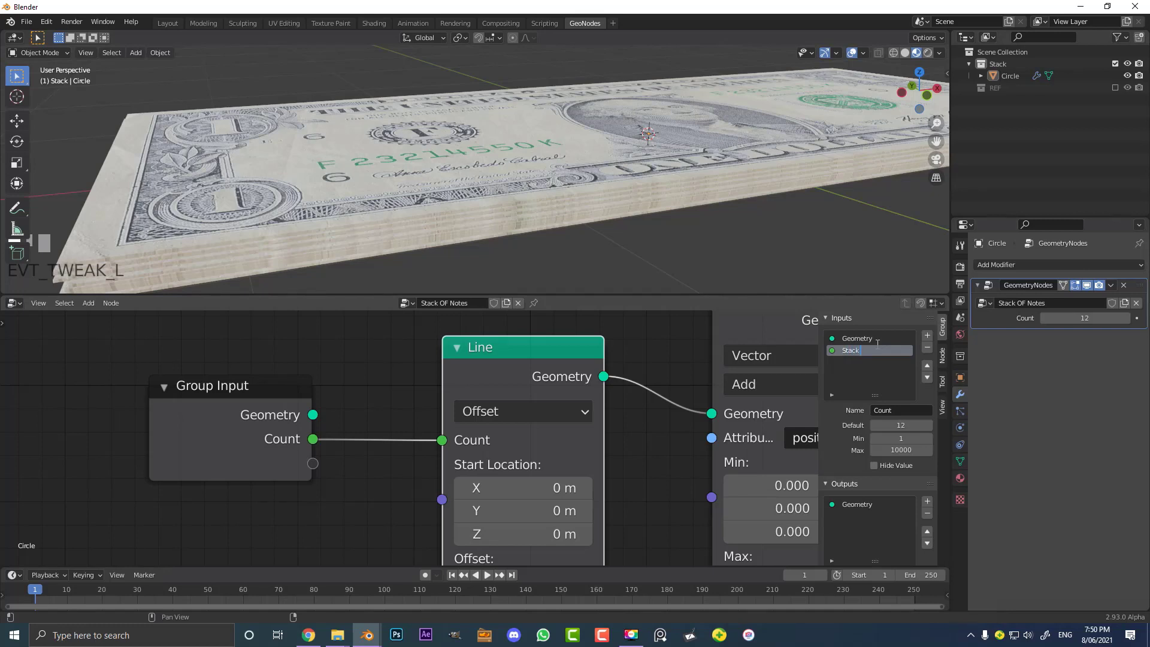
{"action": "key", "text": "Return"}
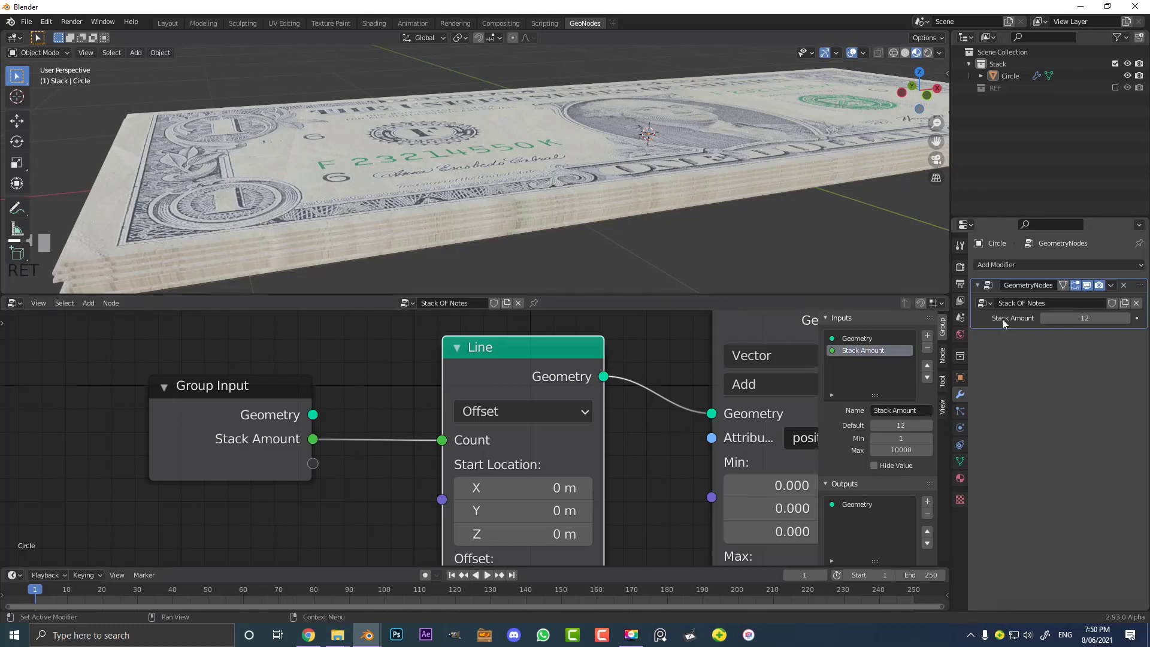
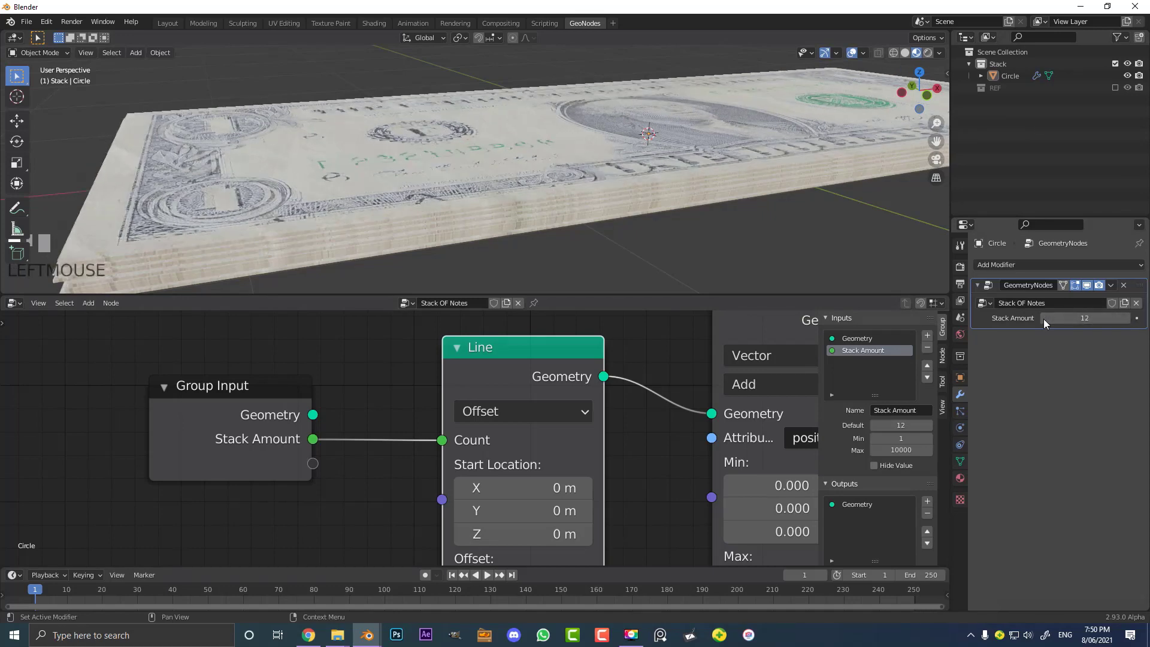
Set Stack Amount to 25 notes on the modifier panel.
{"action": "left_click", "coordinate": [1138, 321]}
{"action": "scroll", "scroll_direction": "down", "scroll_amount": 3}
{"action": "left_click_drag", "start_coordinate": [519, 153], "coordinate": [1091, 332]}
{"action": "key", "text": "Return"}
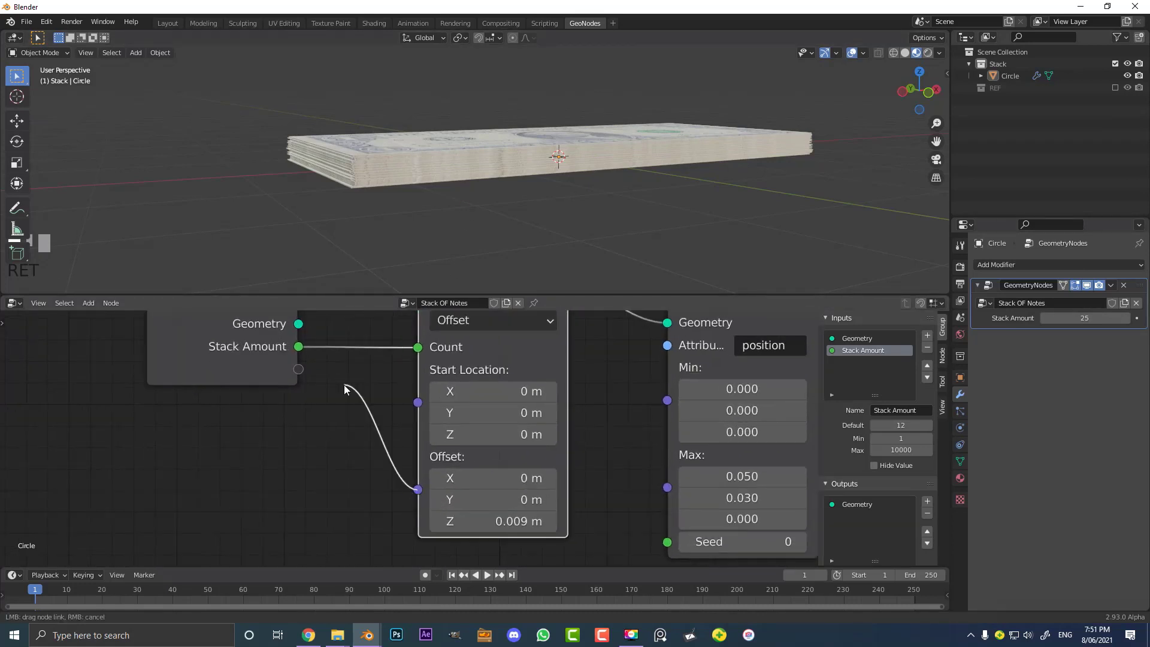
Feed the Line offset Z through a Combine XYZ from a new Note Gaps group input set to 0.014.
{"action": "left_click", "coordinate": [390, 476]}
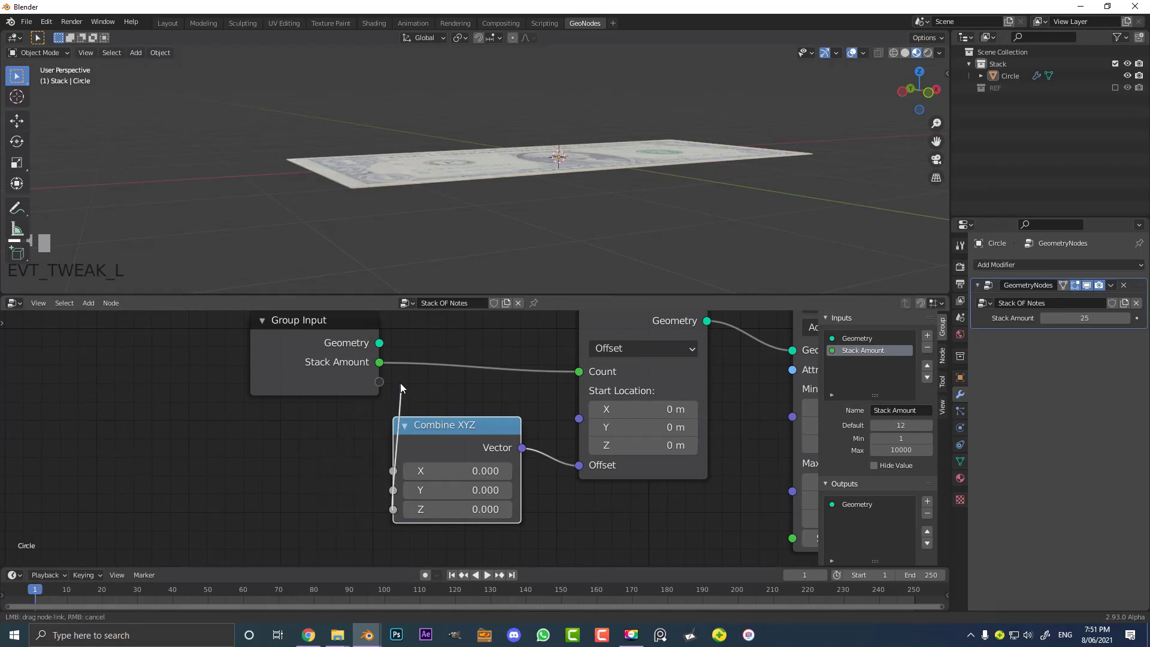
{"action": "left_click", "coordinate": [309, 367]}
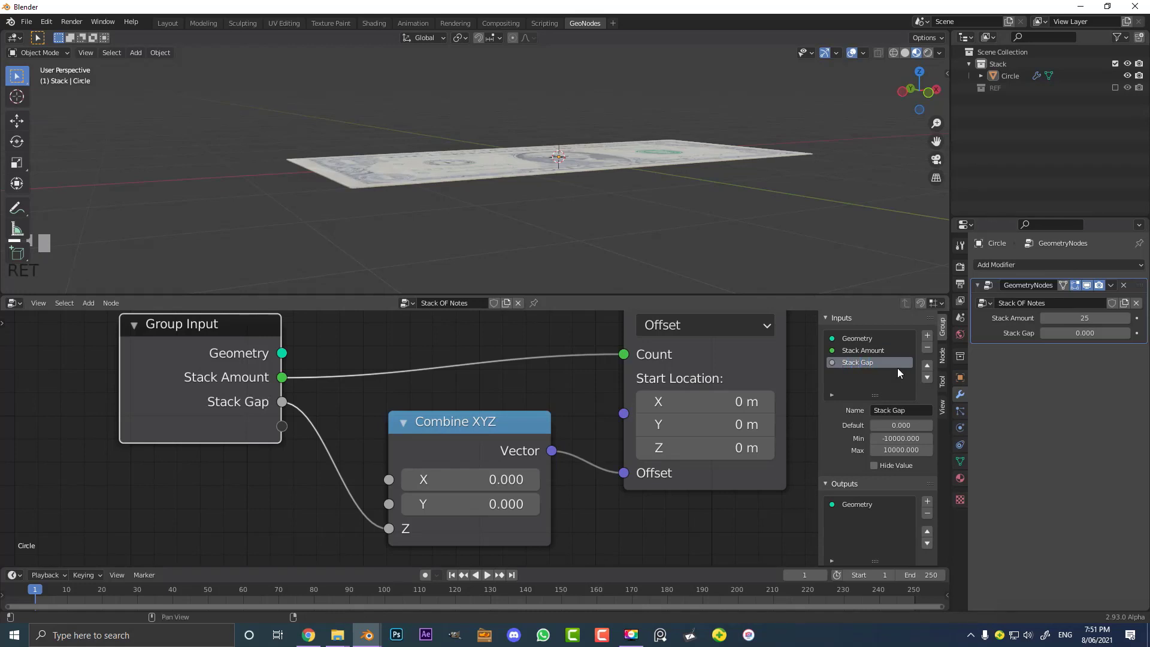
{"action": "key", "text": "Return"}
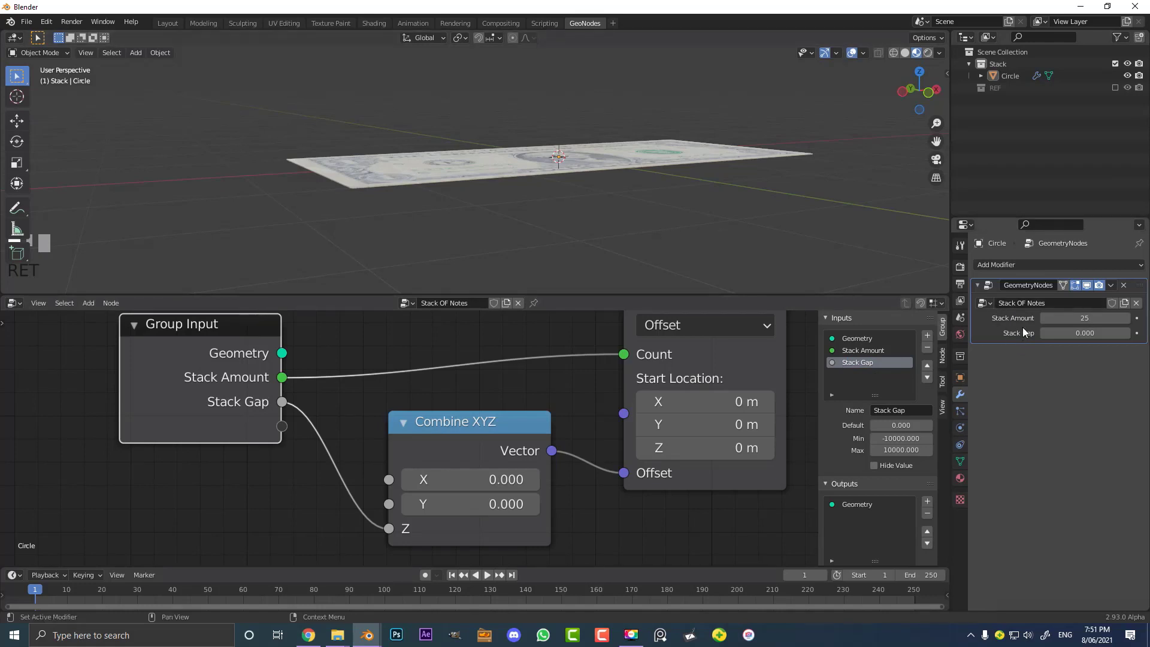
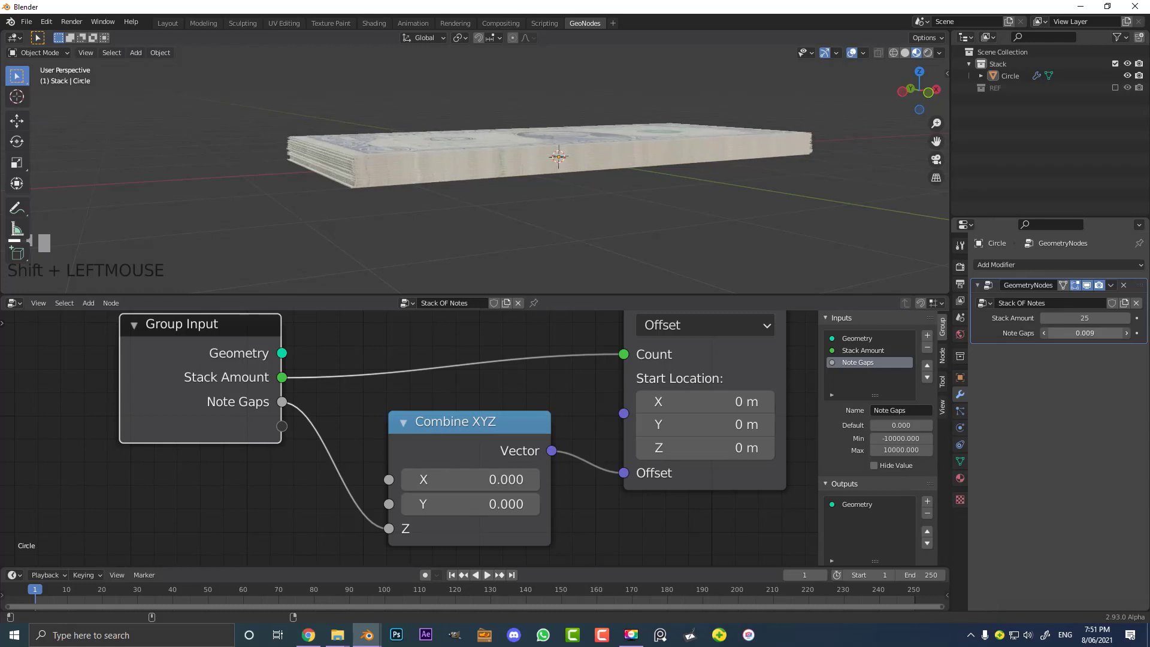
{"action": "middle_click", "coordinate": [617, 196]}
{"action": "scroll", "scroll_direction": "up", "scroll_amount": 3}
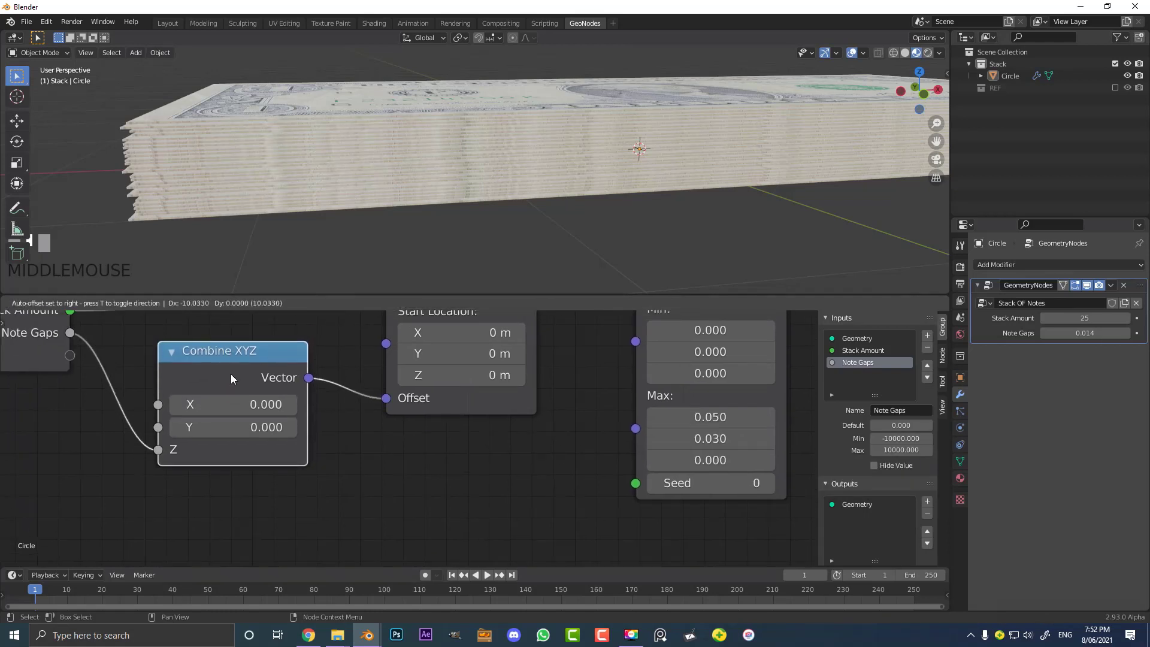
Duplicate Combine XYZ into the random Max, feed X and Y from one group input renamed Randomize.
{"action": "key", "text": "shift+d"}
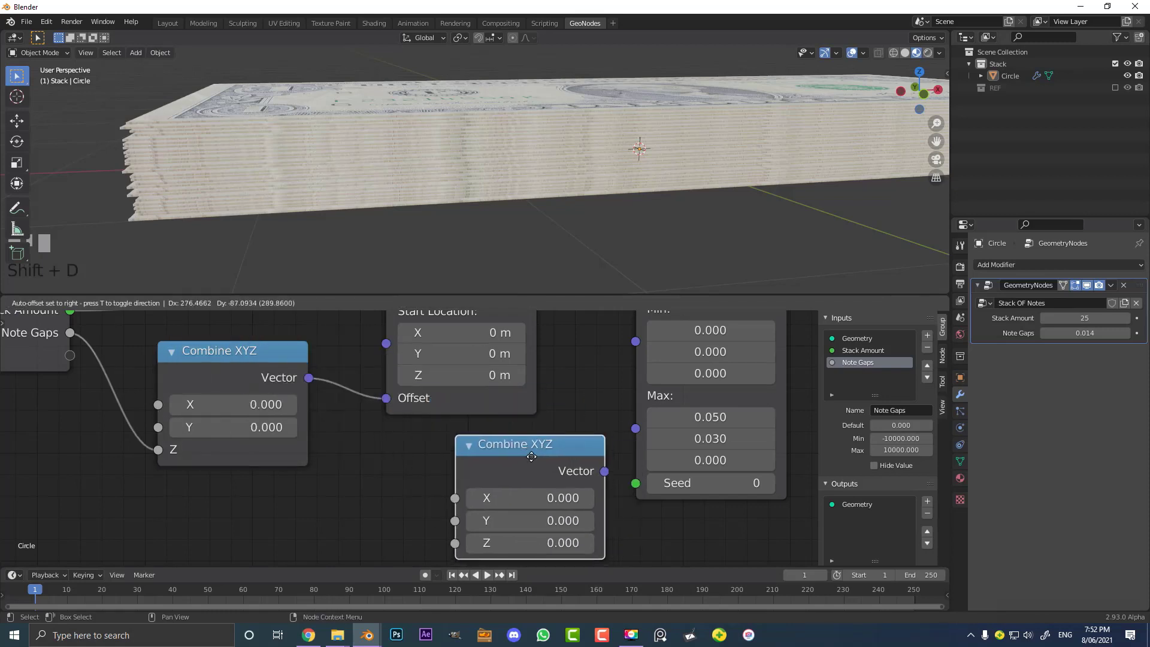
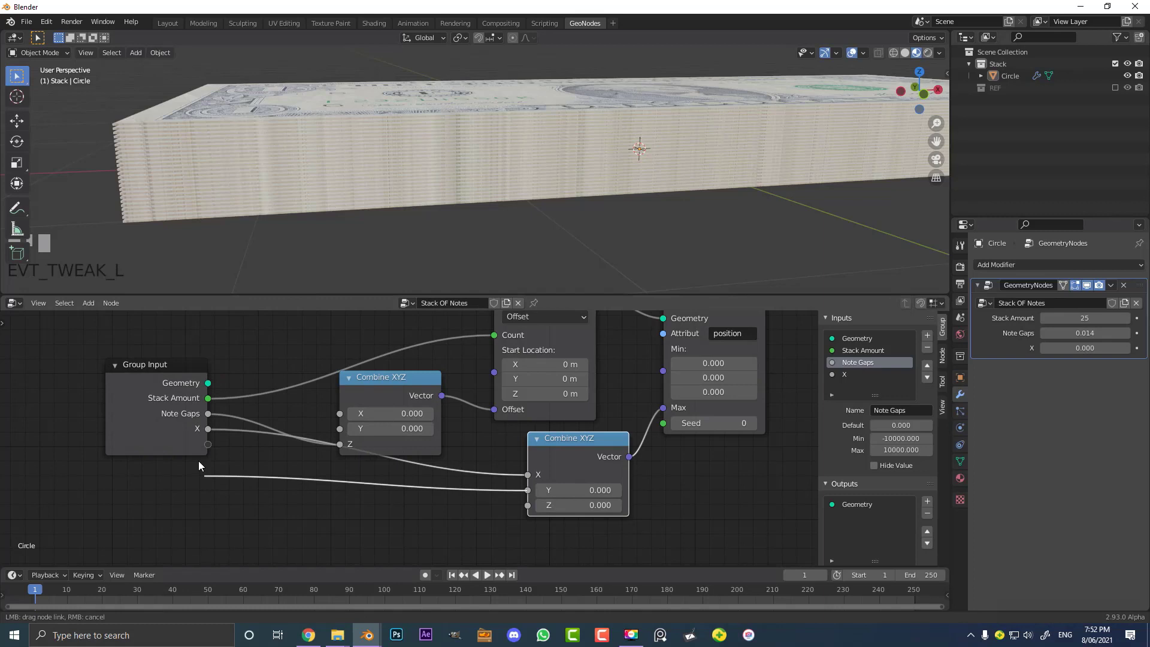
{"action": "scroll", "scroll_direction": "up", "scroll_amount": 3}
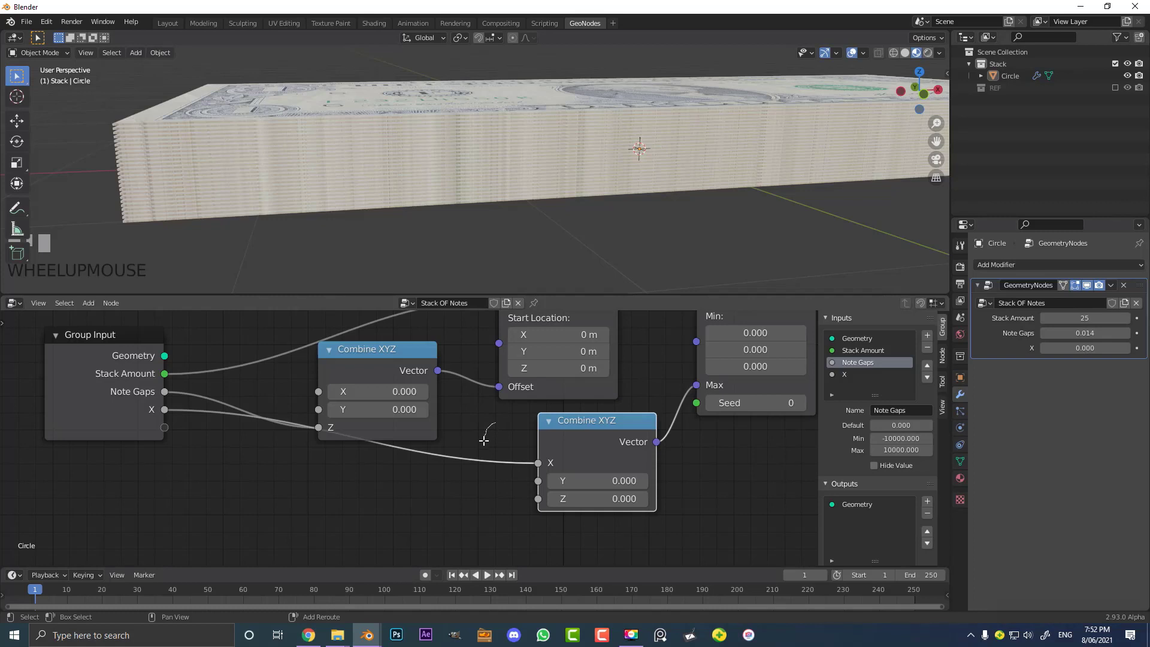
{"action": "right_click", "coordinate": [471, 506]}
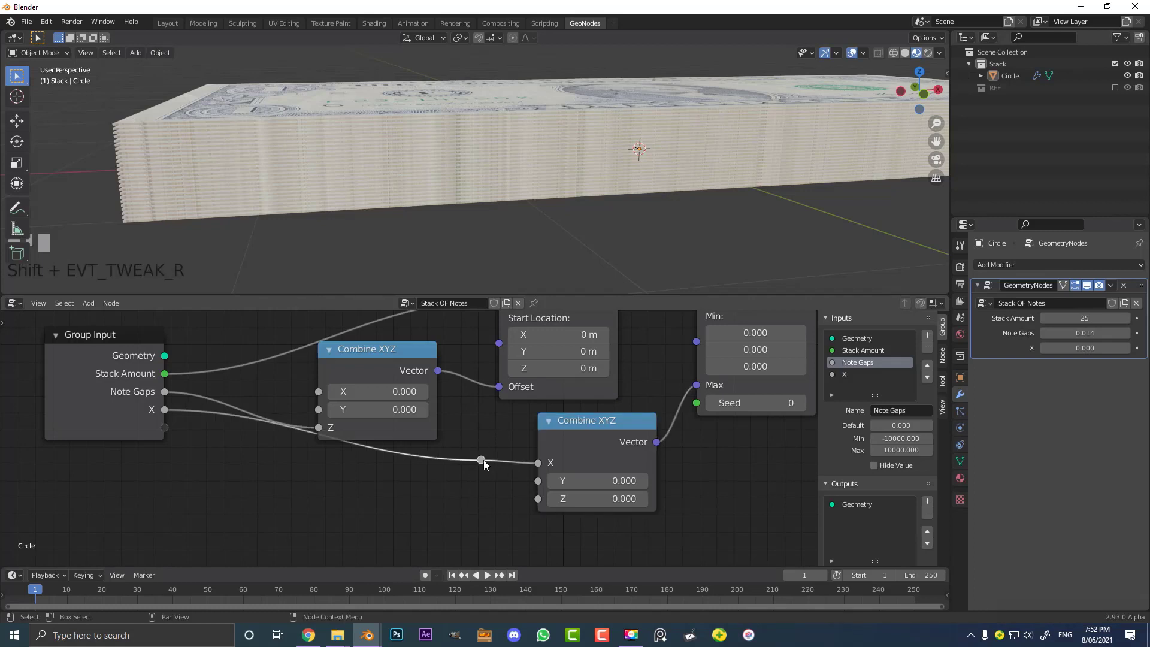
{"action": "left_click_drag", "start_coordinate": [479, 485], "coordinate": [540, 488]}
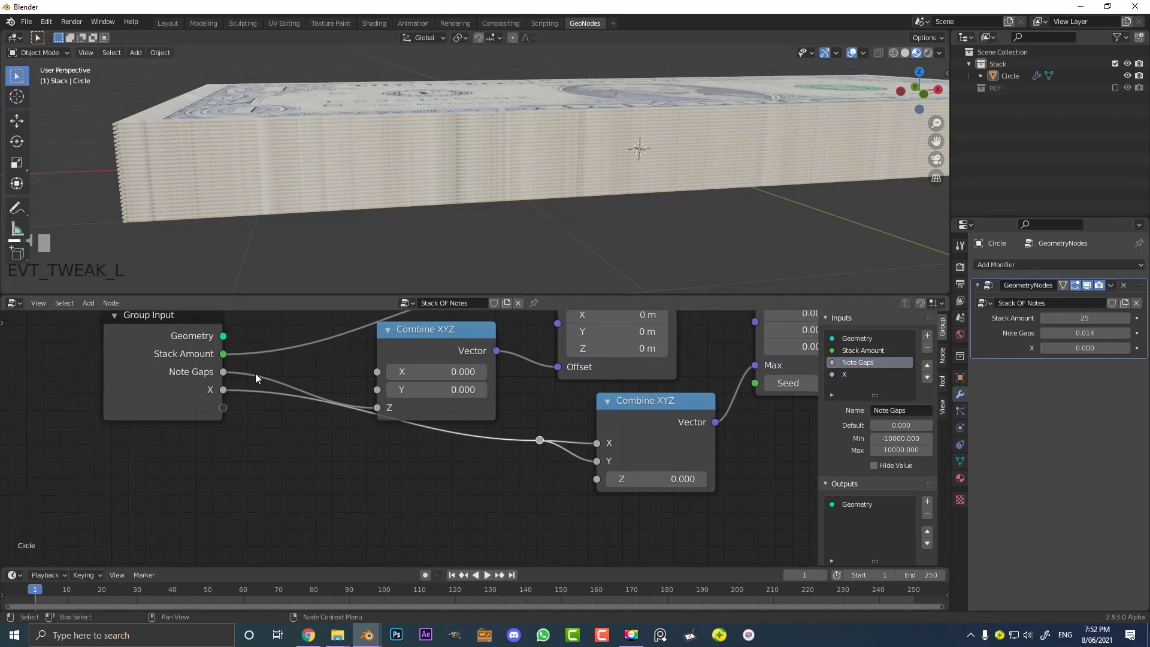
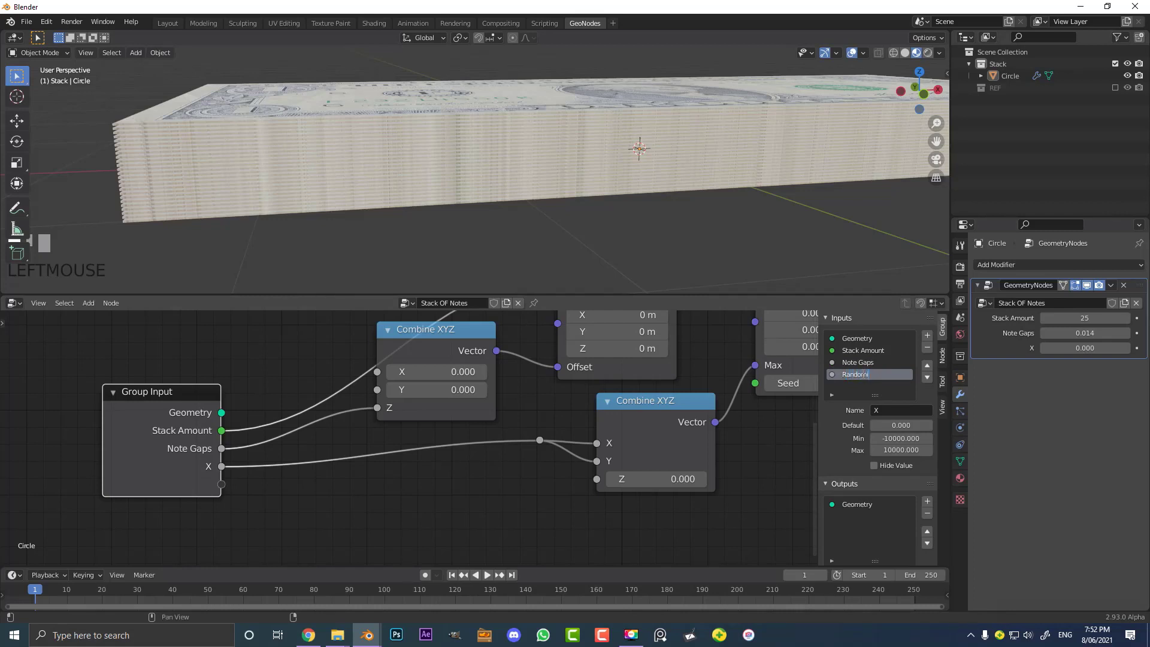
{"action": "key", "text": "Return"}
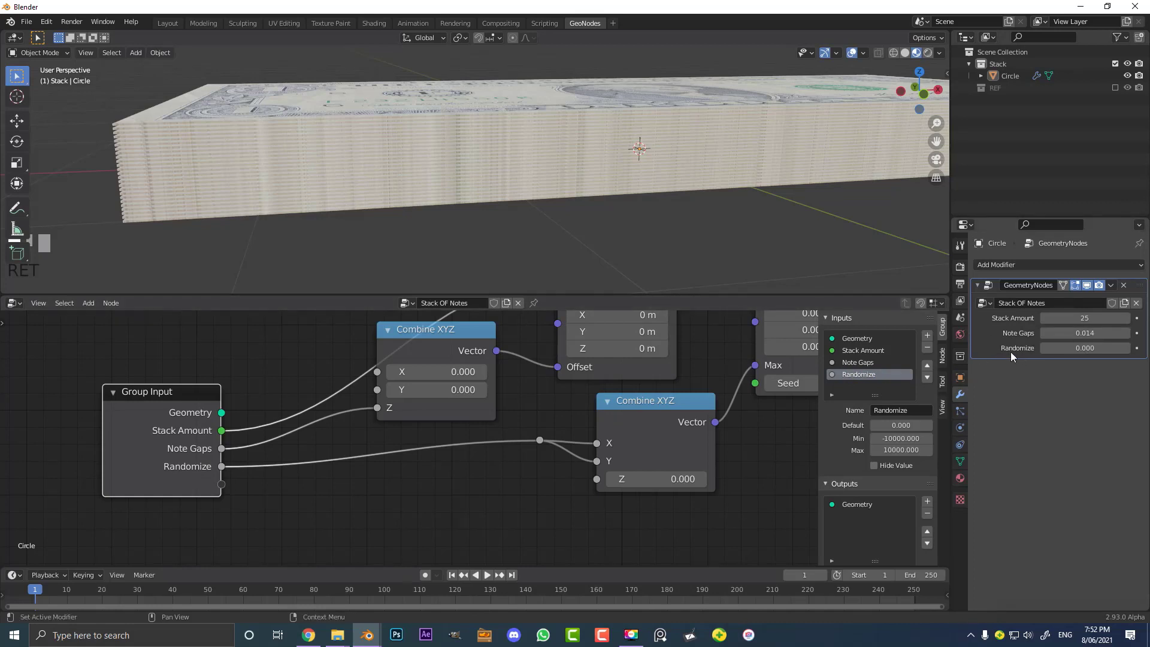